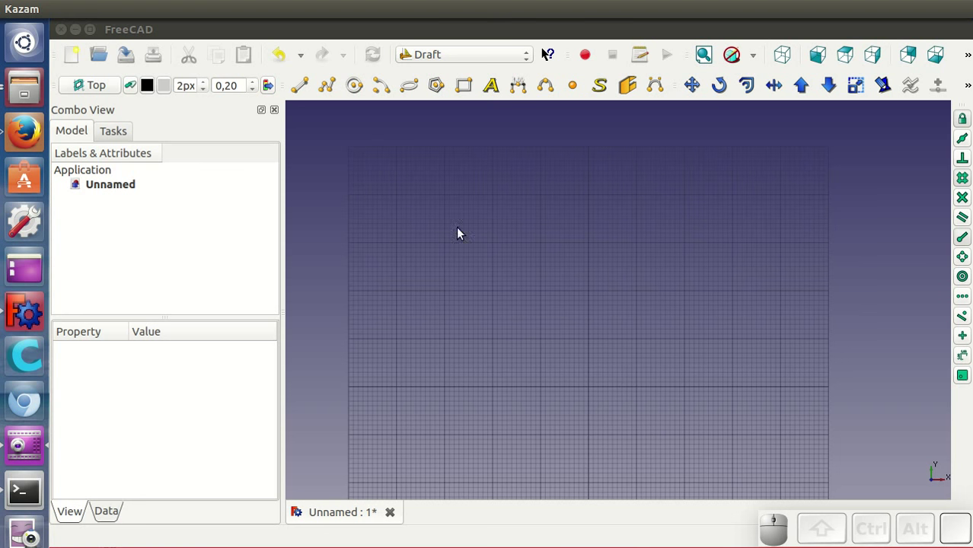
- Draw the left and right slanted side lines (Line, Line001) leaning toward each other as an open V
click(306, 90)
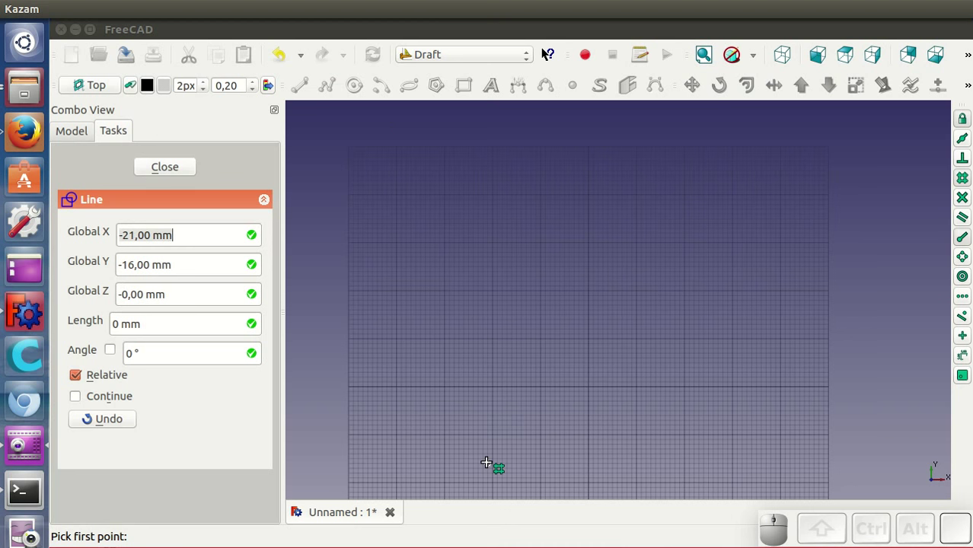
click(548, 52)
click(562, 226)
click(298, 86)
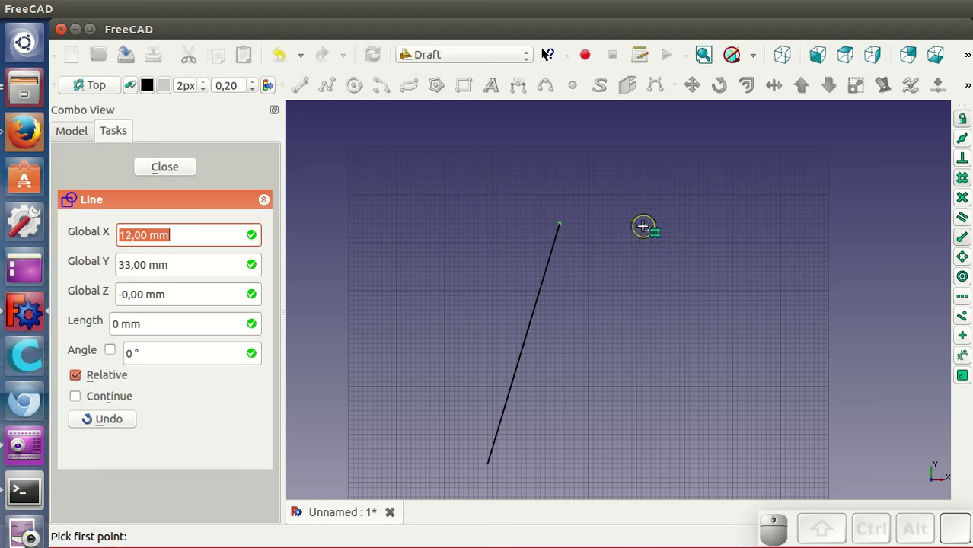
click(636, 239)
click(715, 457)
middle_click(597, 268)
scroll(up, 3)
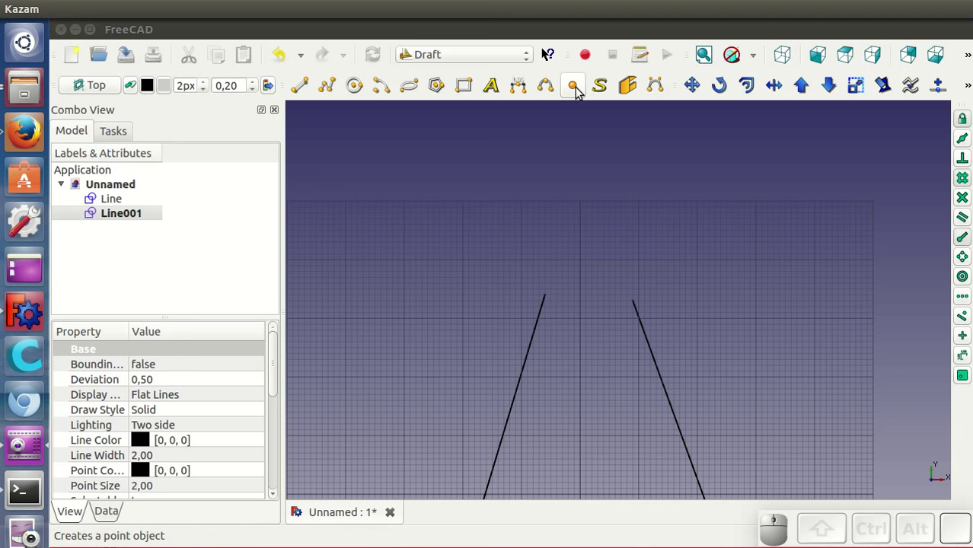
- Place a Draft Point snapped to the extension intersection of the two side lines, marking the apex
click(578, 88)
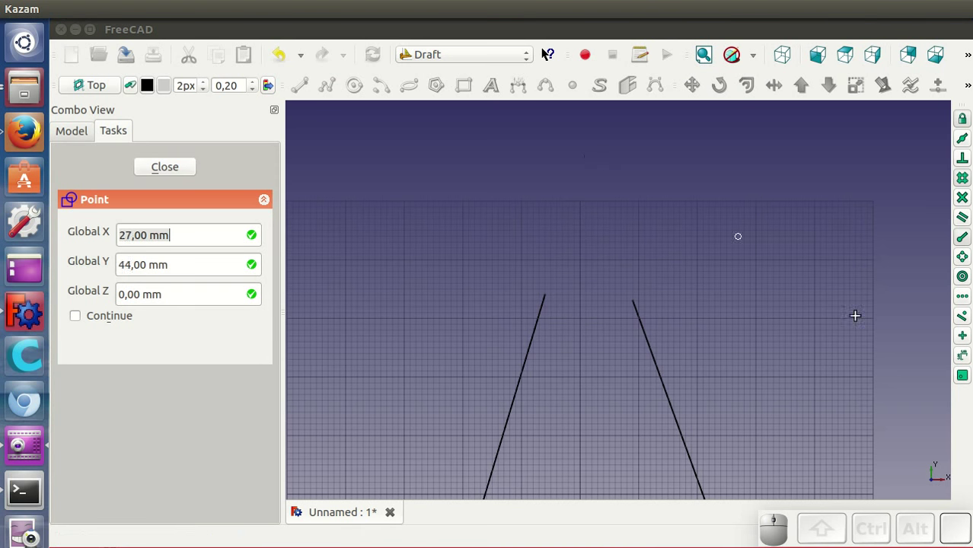
click(548, 52)
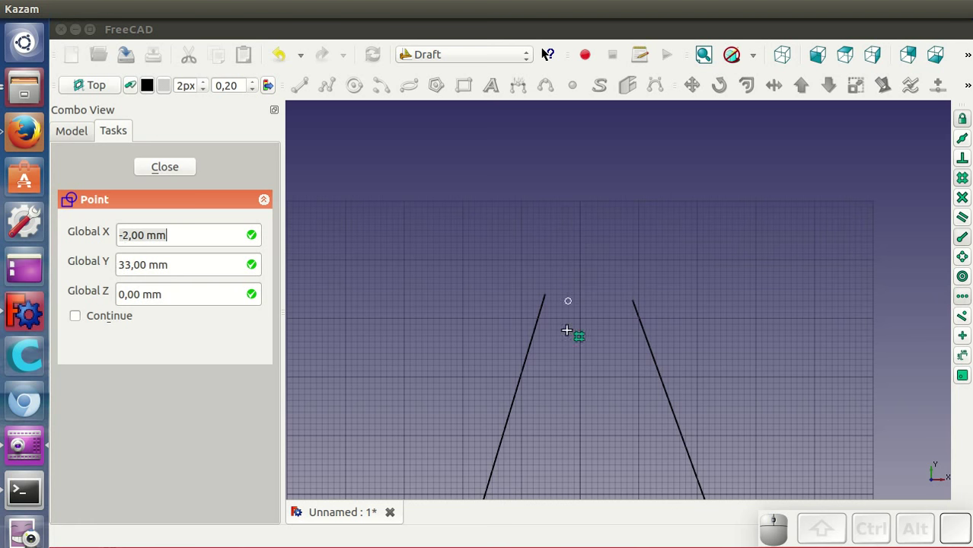
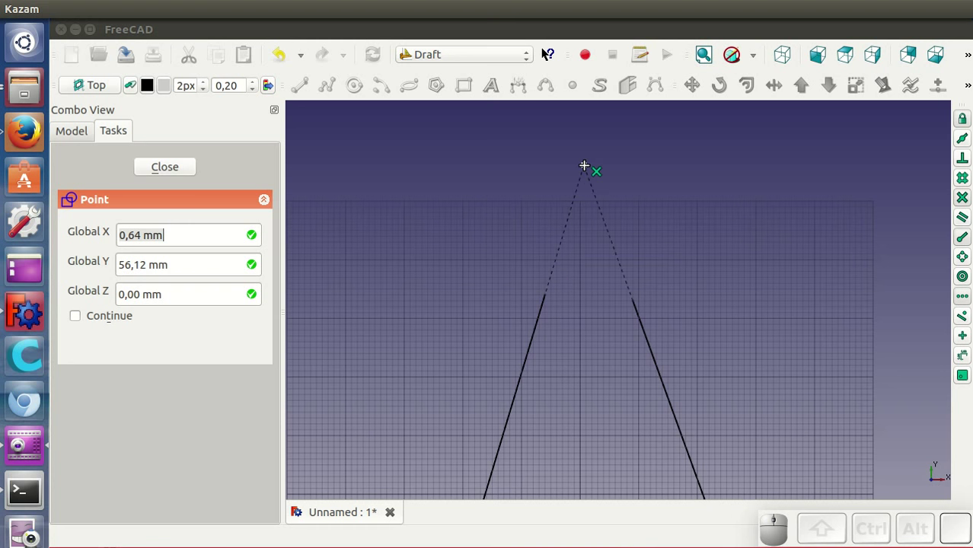
click(587, 170)
scroll(down, 3)
drag(702, 356, 705, 319)
scroll(up, 3)
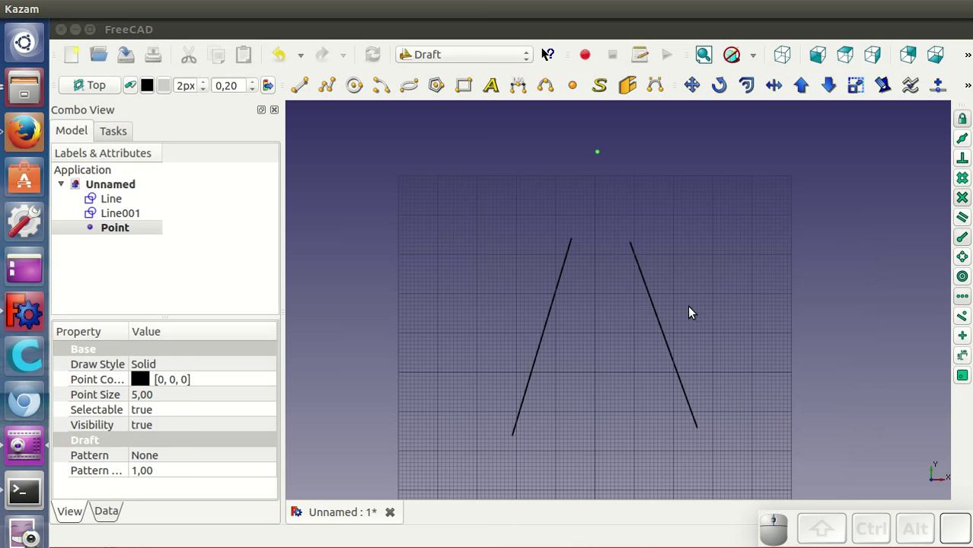
- Draw Line002 and Line003 from a point below centre to the left and right sides, forming a shallow bottom V
click(307, 91)
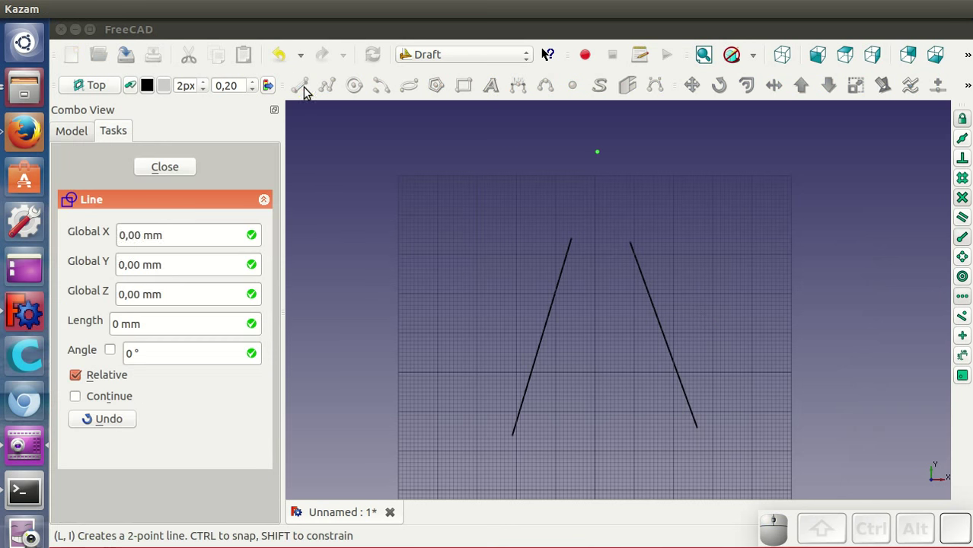
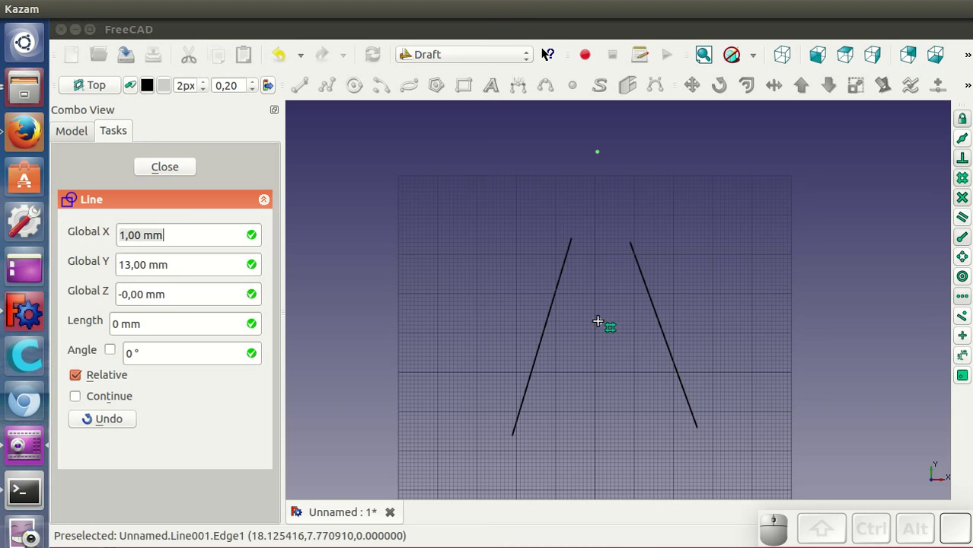
click(603, 326)
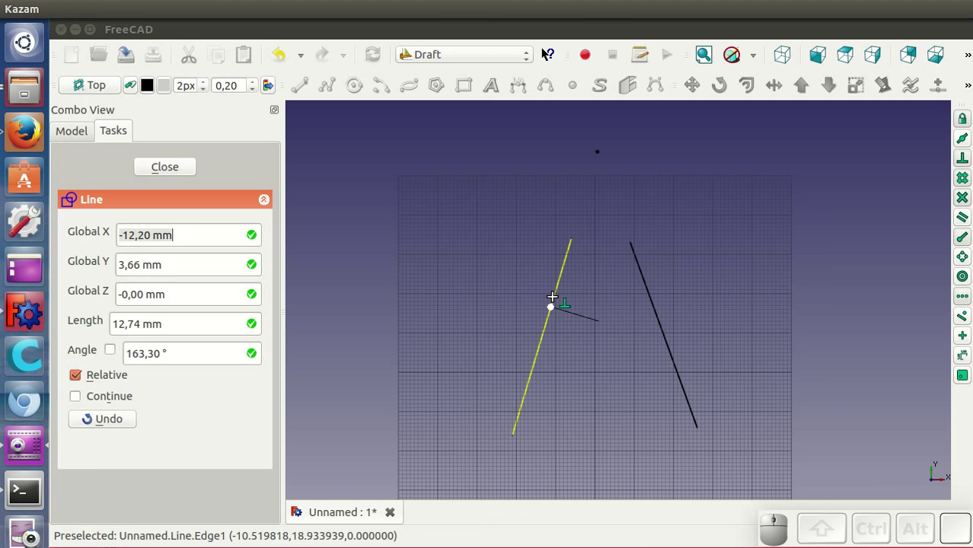
click(548, 53)
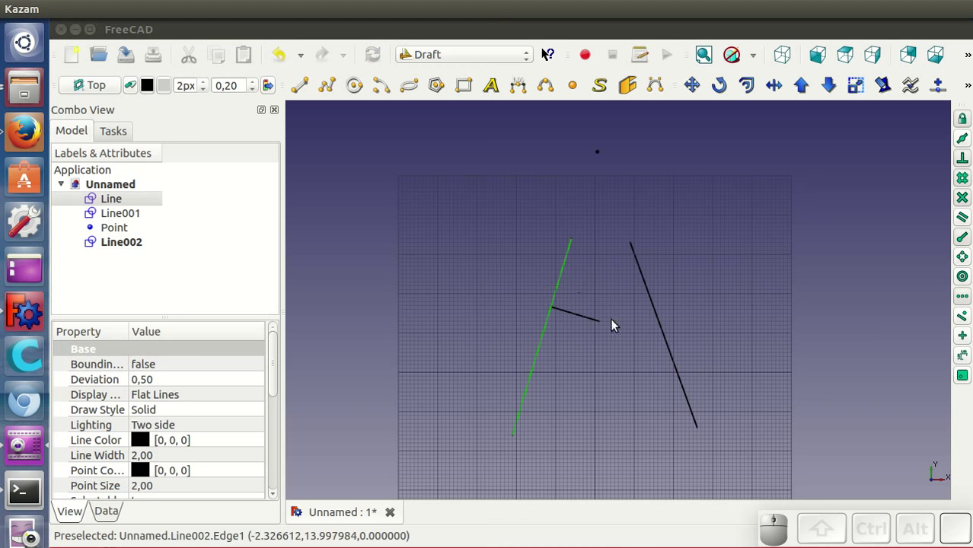
click(303, 92)
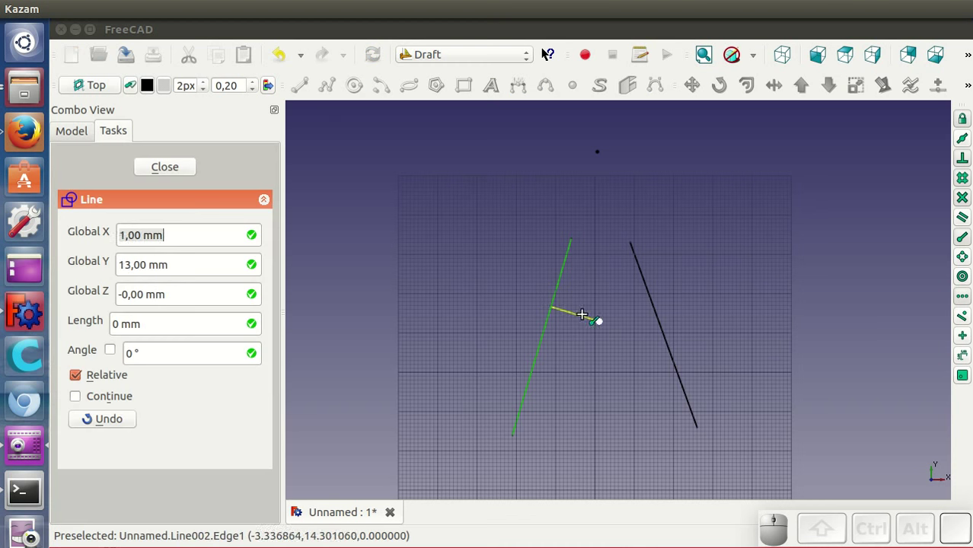
click(548, 52)
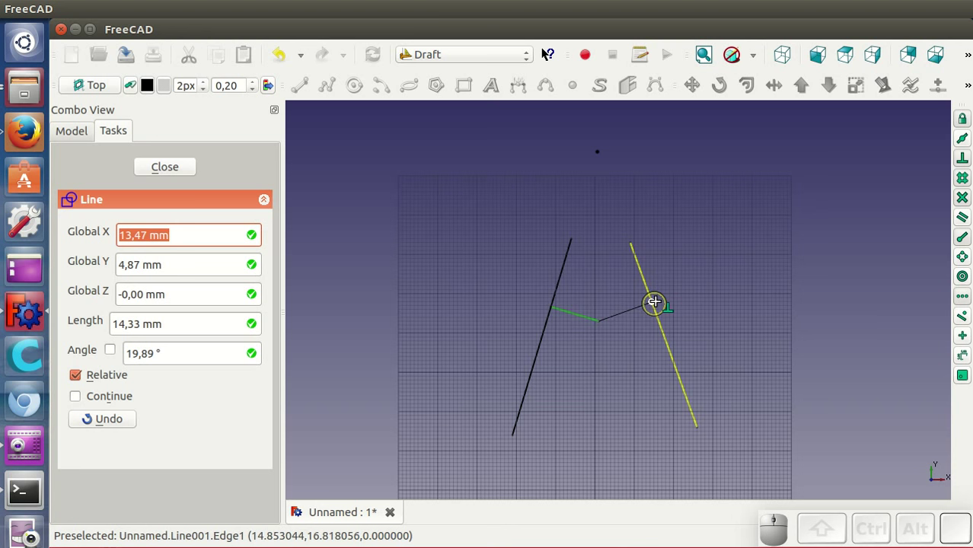
click(657, 303)
click(722, 312)
scroll(up, 3)
middle_click(706, 269)
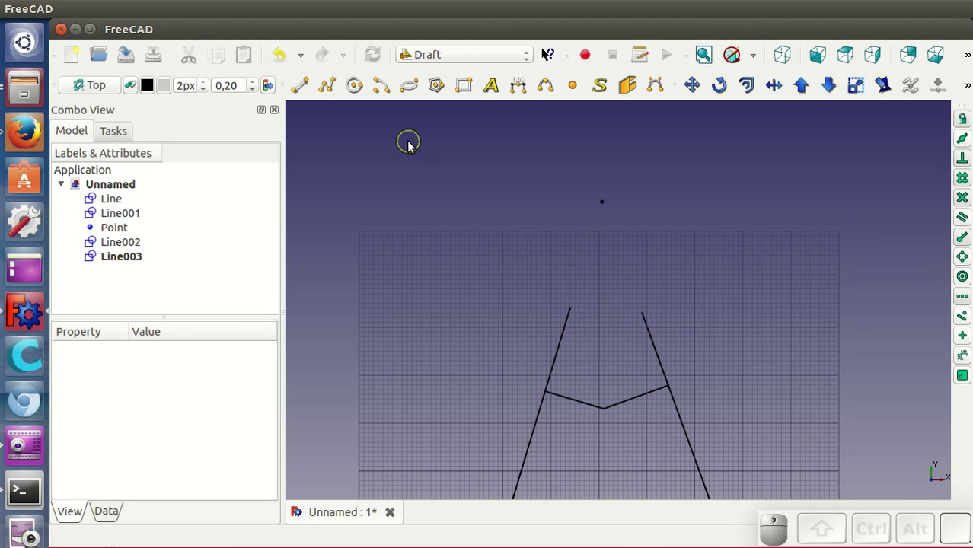
- Draw Line004 and Line005 as a shallow V near the top, snapped perpendicular to the side lines below the apex point
click(309, 92)
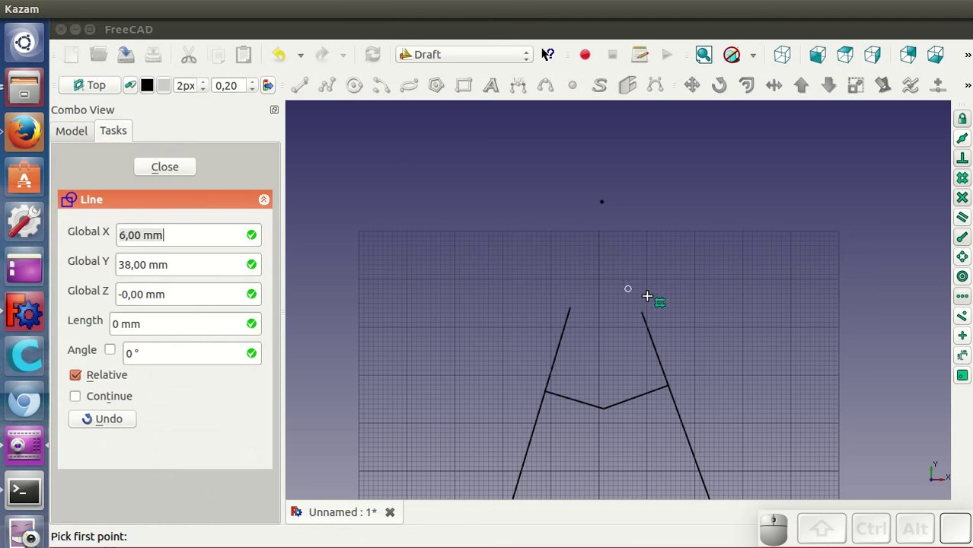
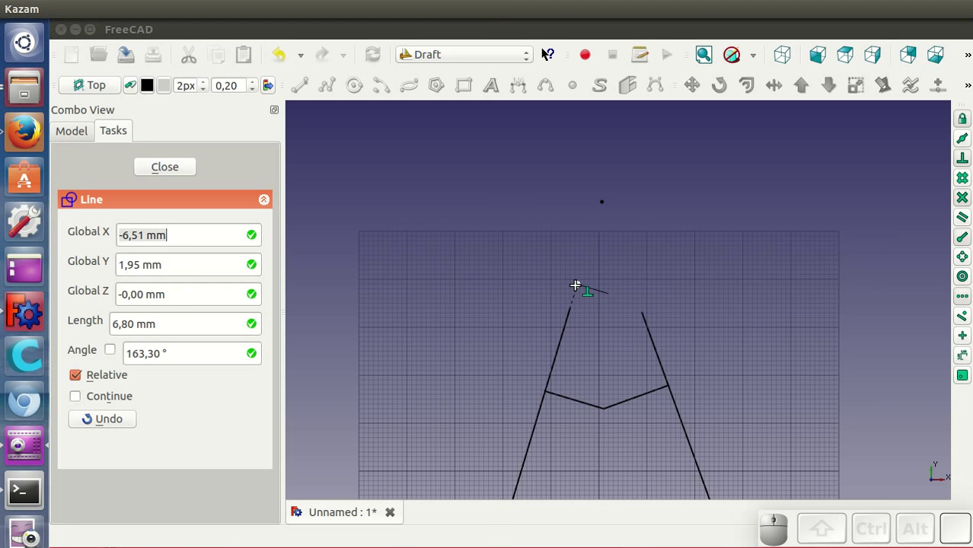
click(578, 289)
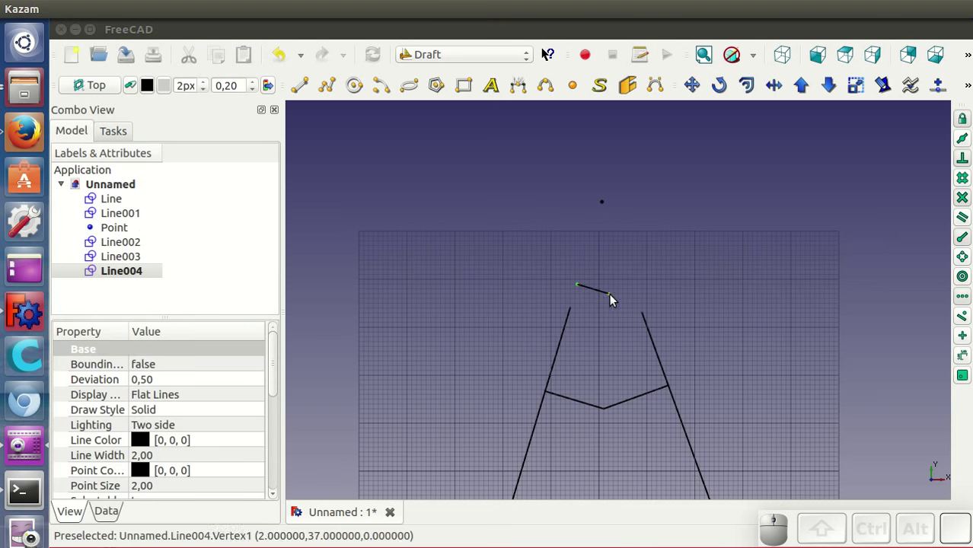
click(588, 308)
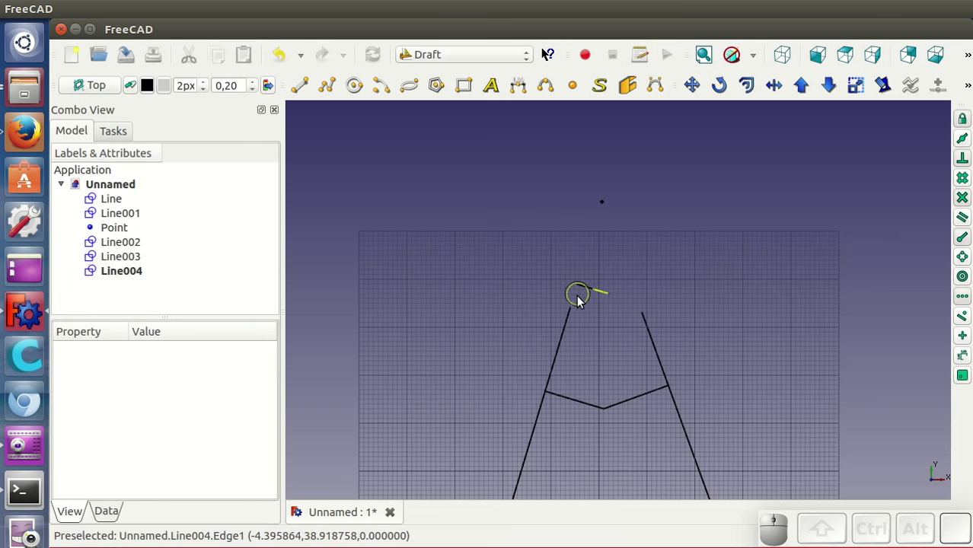
scroll(up, 3)
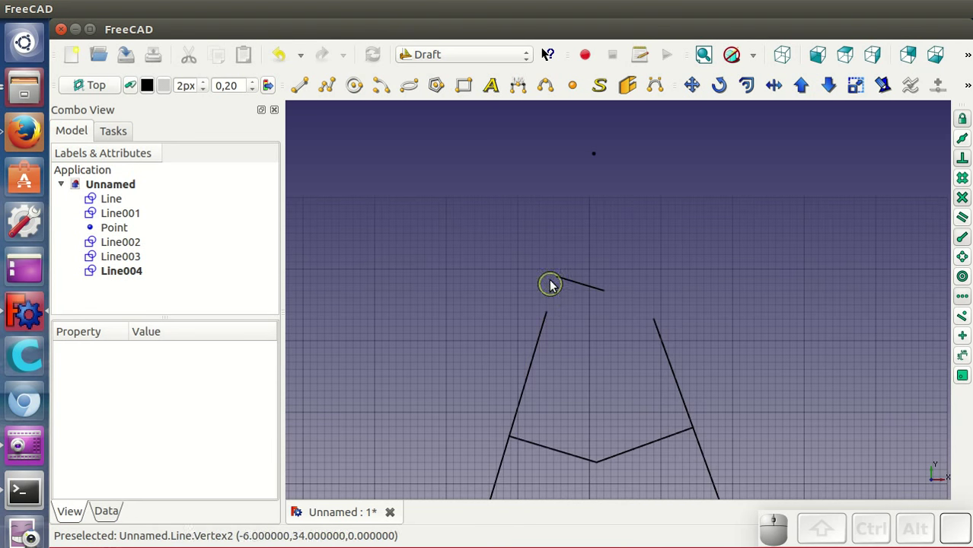
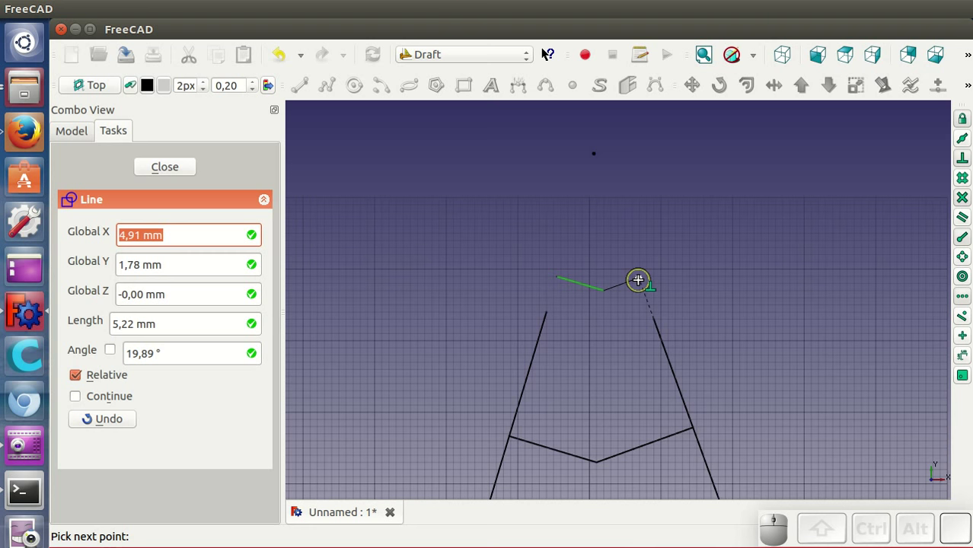
click(641, 281)
click(631, 297)
scroll(down, 3)
scroll(up, 3)
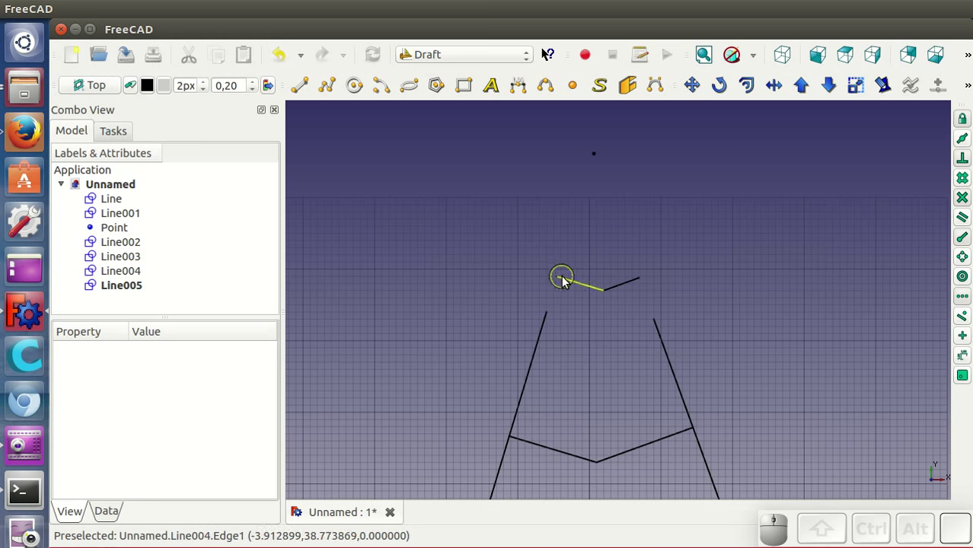
- Extend the left and right side lines upward until they meet the top V lines
click(549, 317)
click(780, 87)
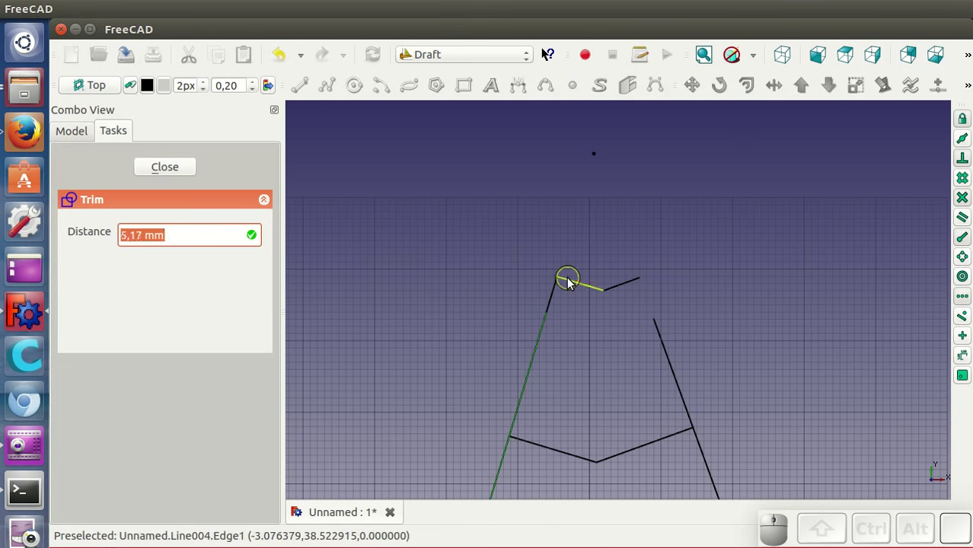
click(572, 283)
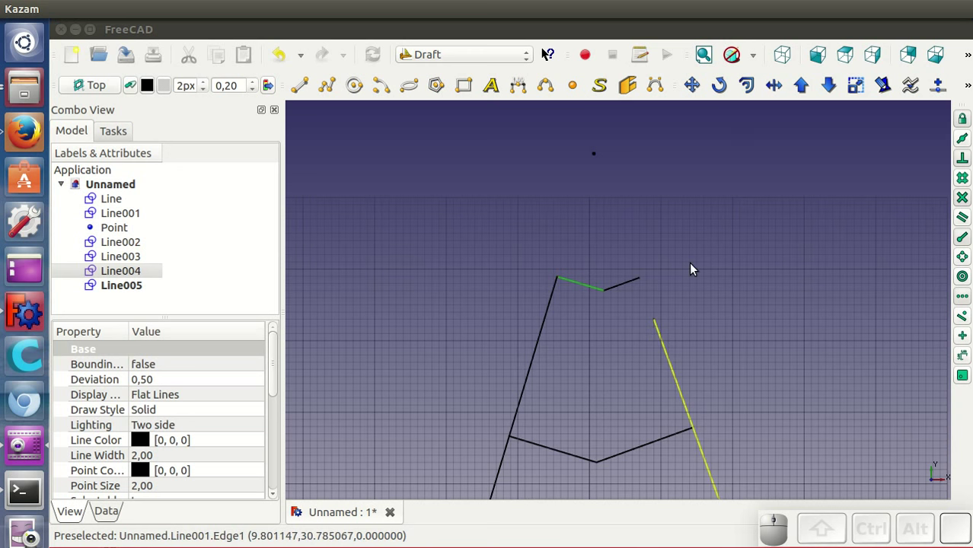
click(669, 351)
click(772, 88)
click(636, 284)
- Recenter the view on the closed upper outline and clear the selection
middle_click(636, 284)
scroll(down, 3)
middle_click(613, 417)
scroll(up, 3)
click(462, 292)
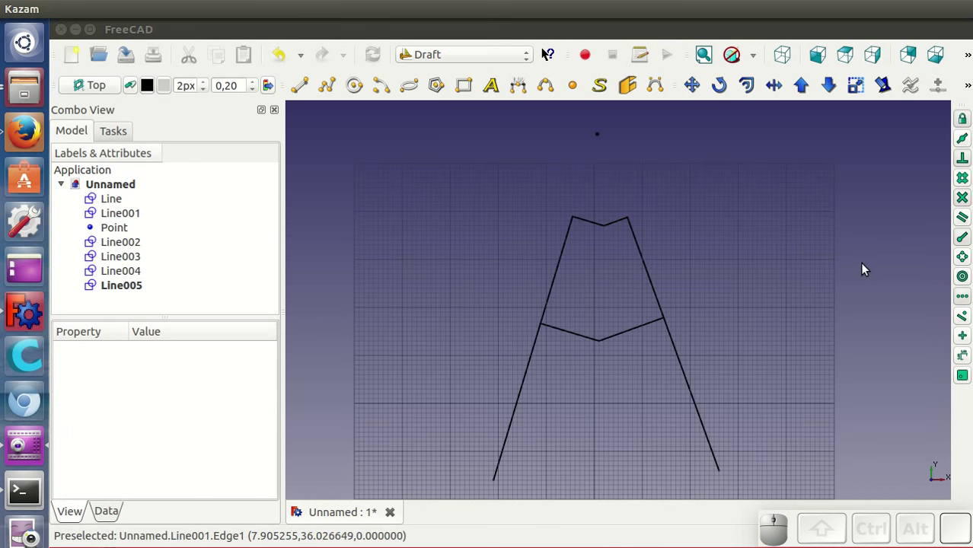
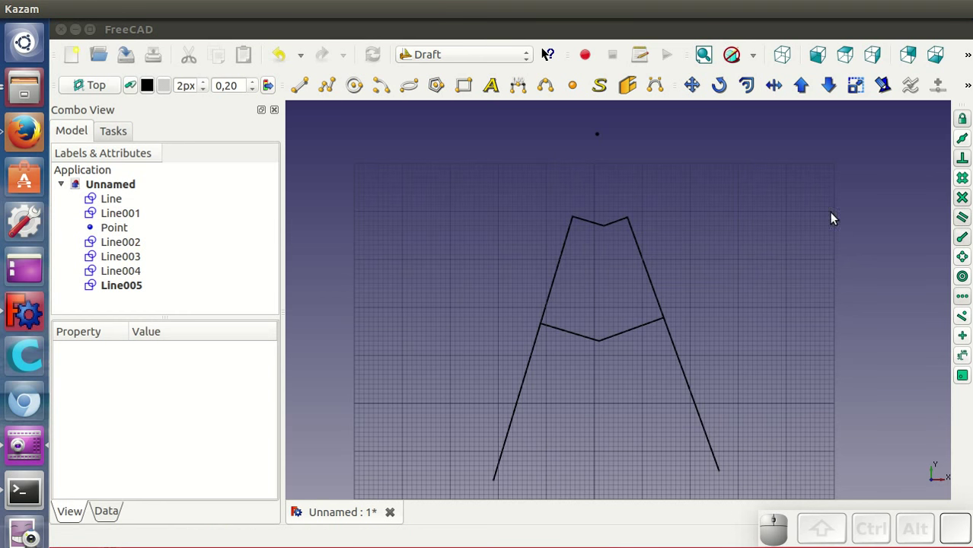
- Draw outer lines Line006 and Line007 roughly parallel to each tower side, splaying outward left and right
click(299, 91)
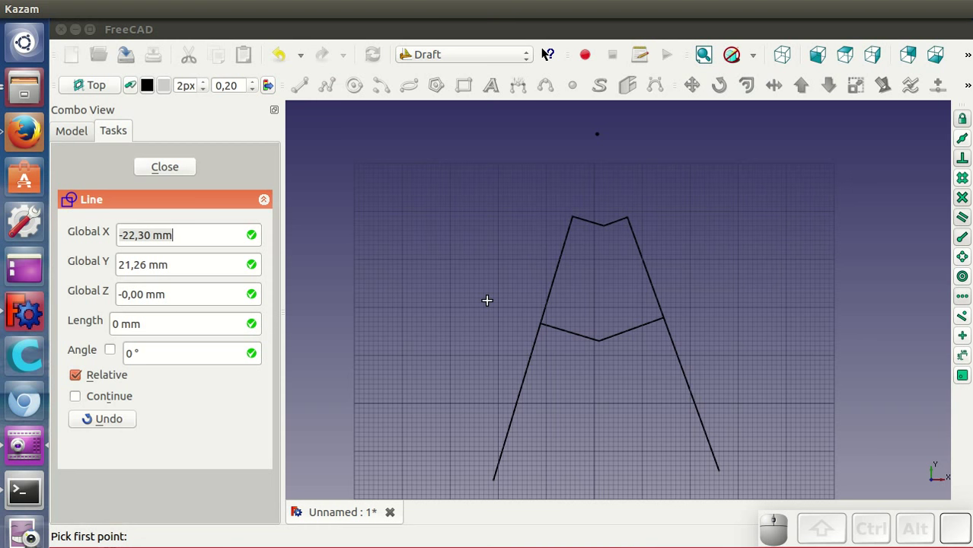
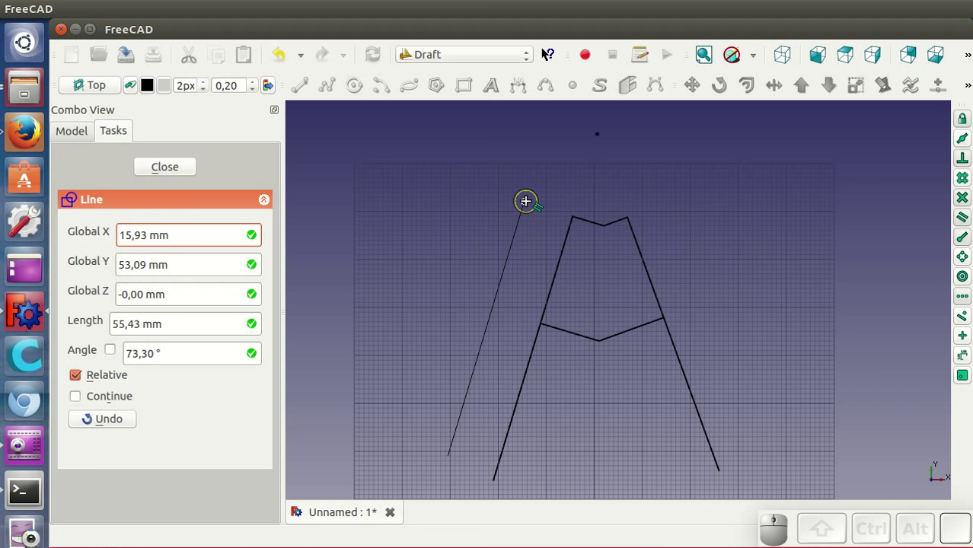
click(535, 192)
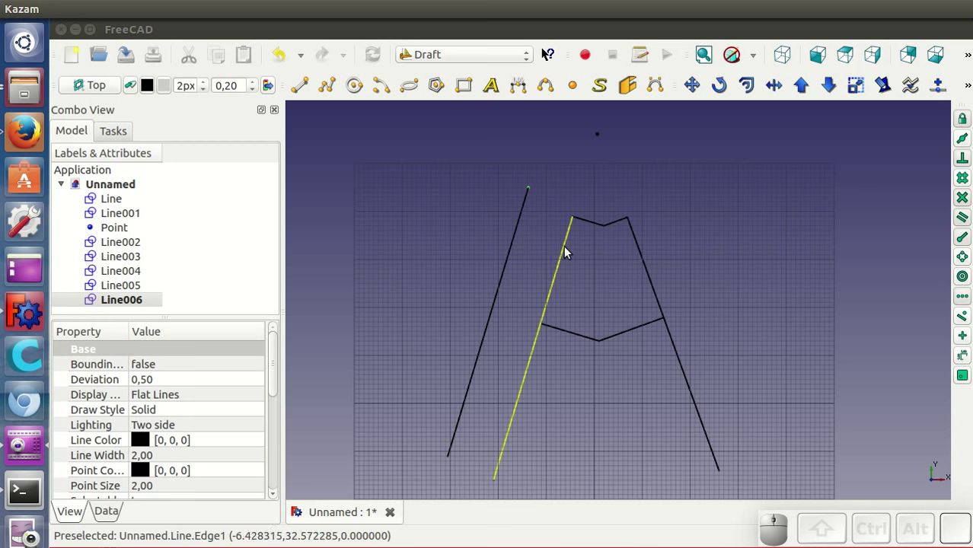
click(306, 89)
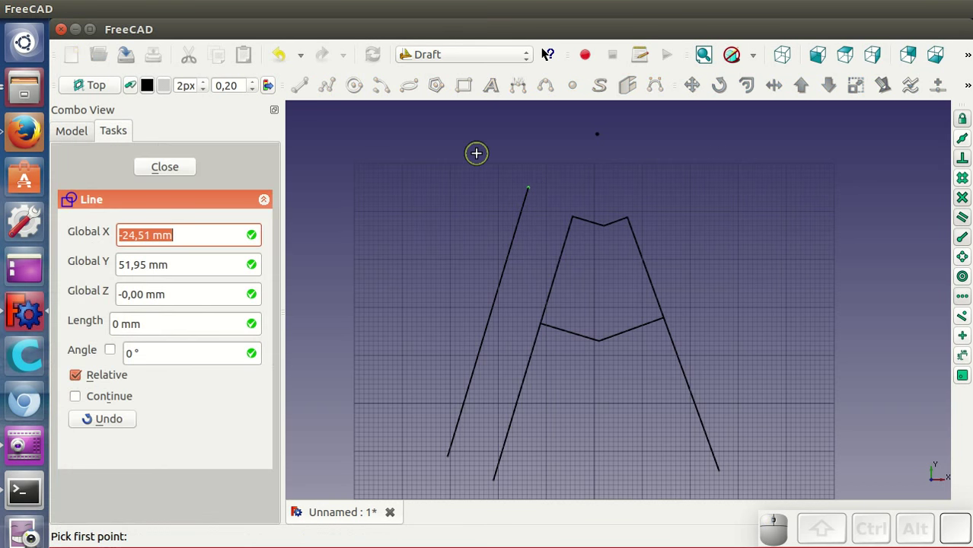
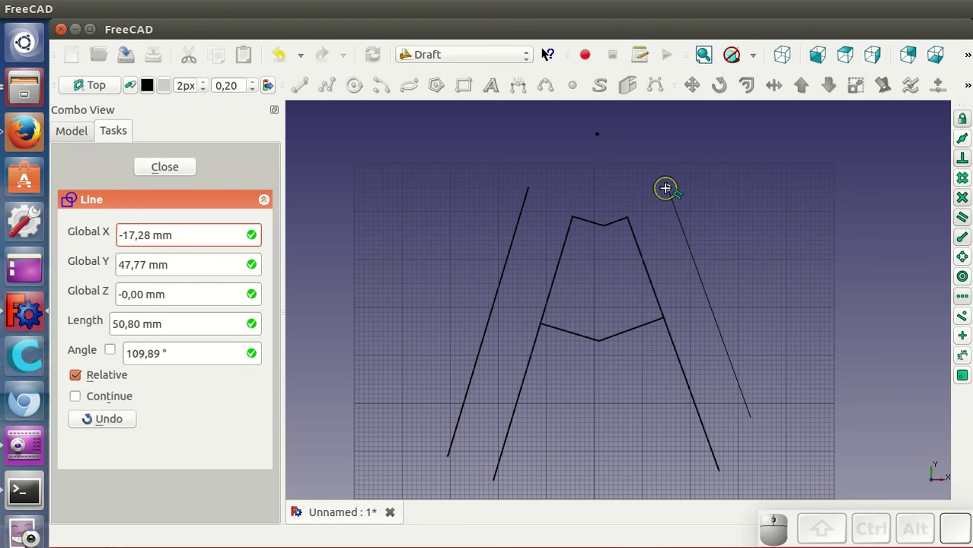
click(667, 186)
click(660, 233)
scroll(down, 3)
scroll(down, 3)
middle_click(606, 413)
scroll(up, 3)
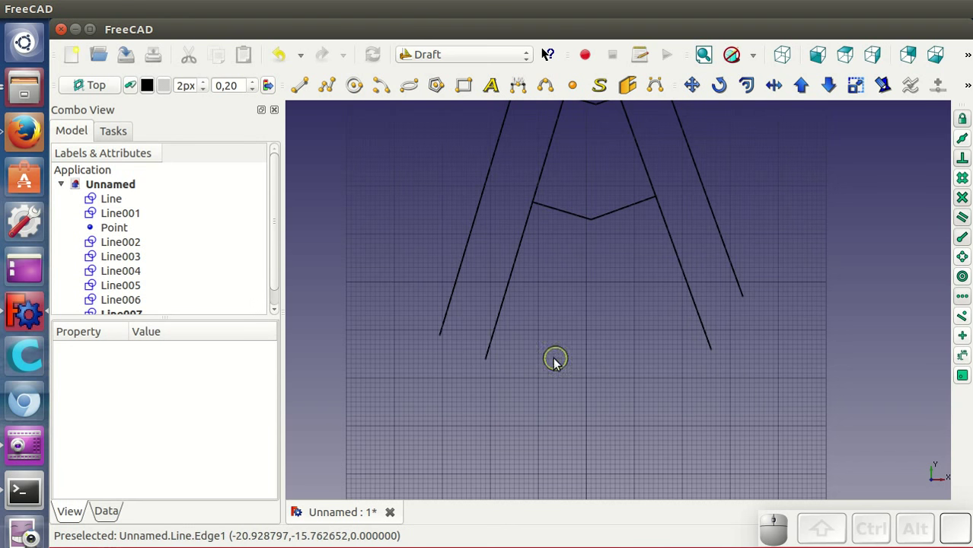
- Draw left and right bottom lines from each side's lower end, both stopping short of the centre
click(303, 89)
click(491, 350)
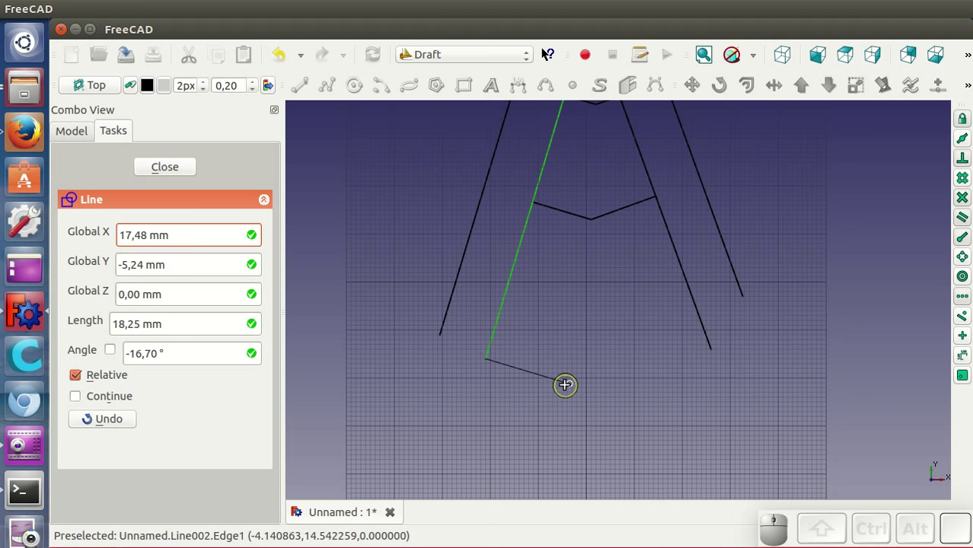
click(567, 390)
click(570, 422)
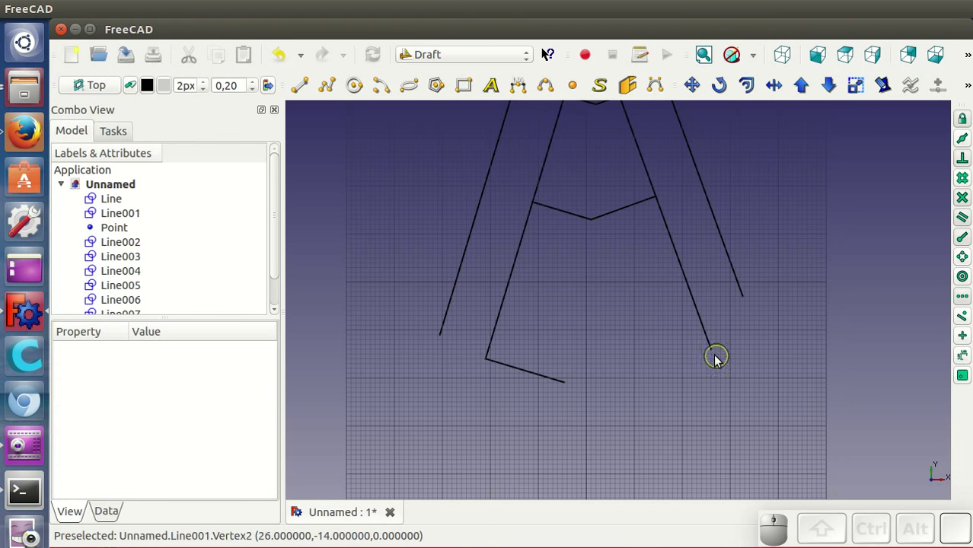
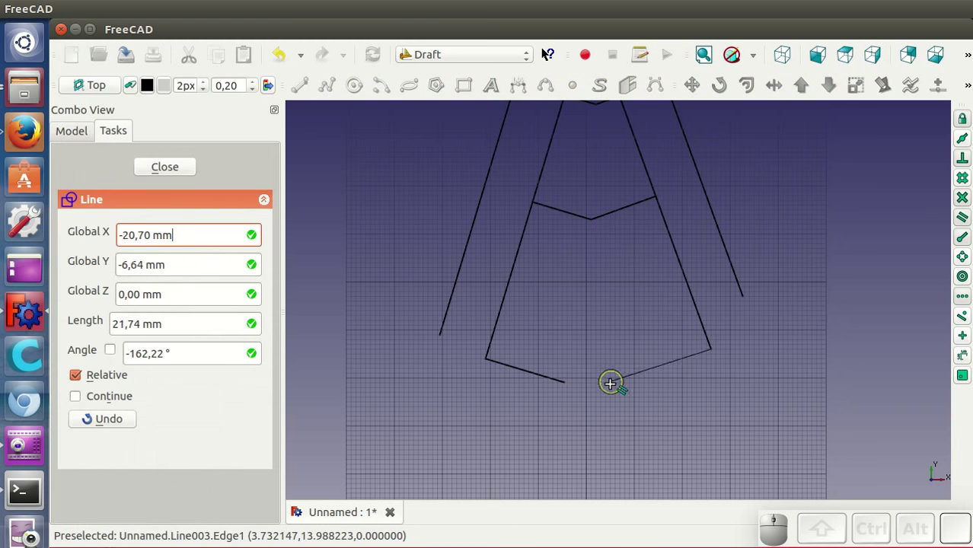
click(613, 392)
click(701, 409)
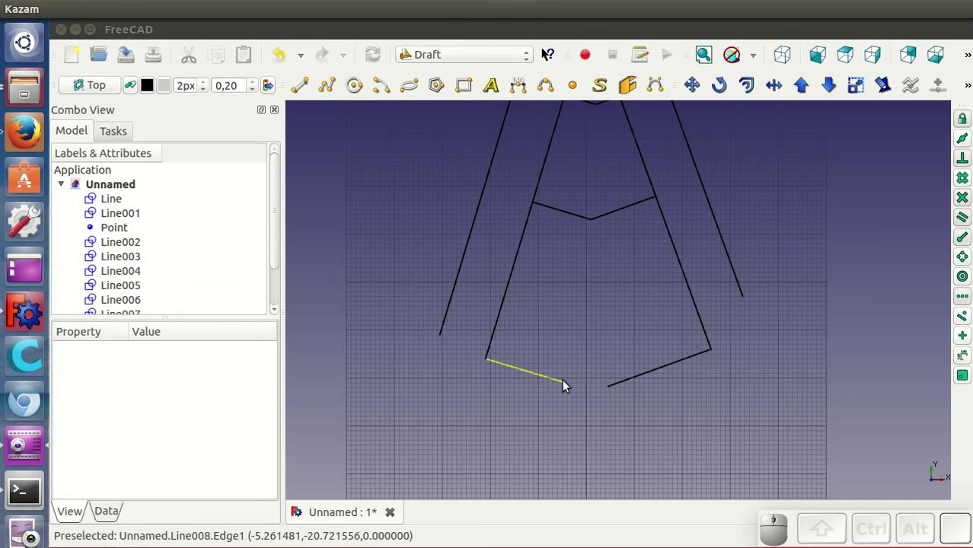
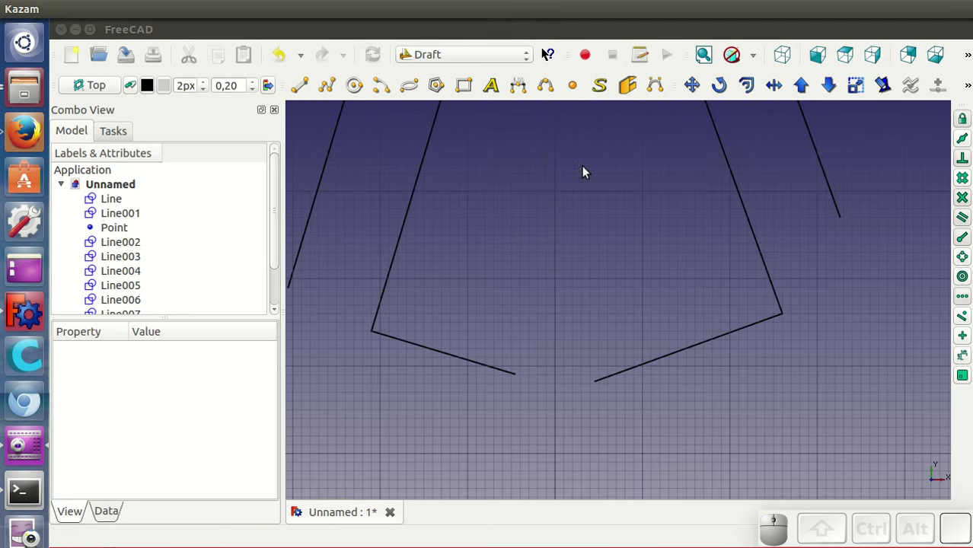
- Redraw the bottom line so the lower V meets at a single centre point, closing the tower's base
click(309, 93)
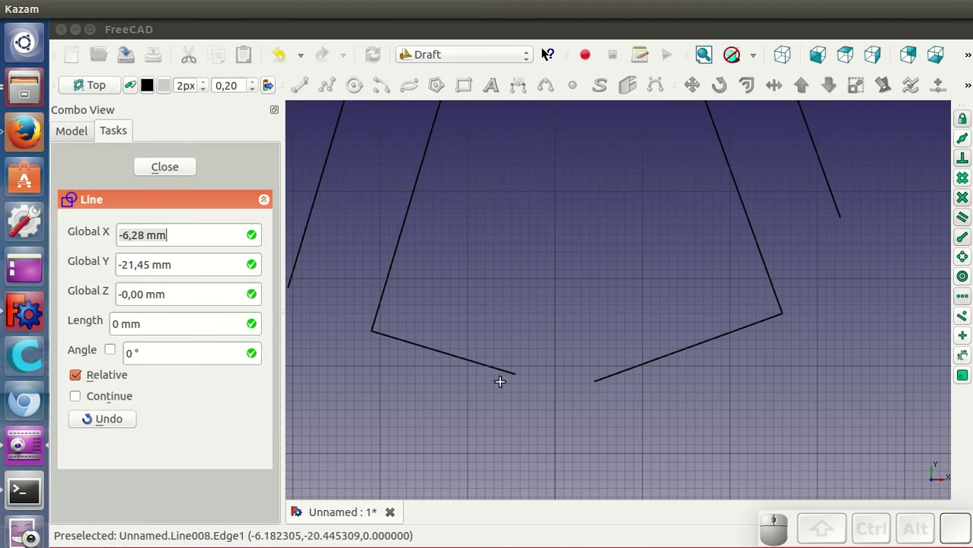
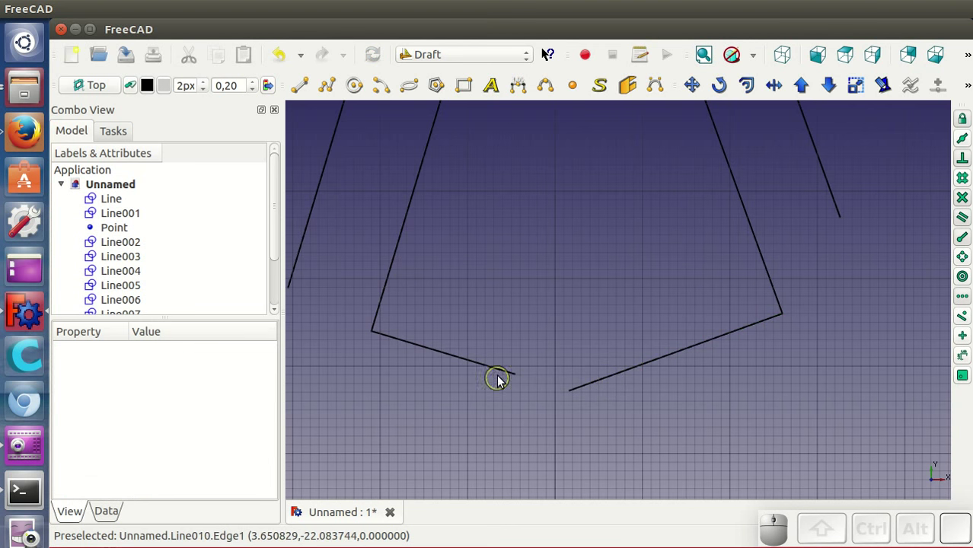
click(502, 373)
click(777, 88)
click(578, 386)
click(613, 398)
scroll(down, 3)
scroll(down, 3)
scroll(up, 3)
scroll(down, 3)
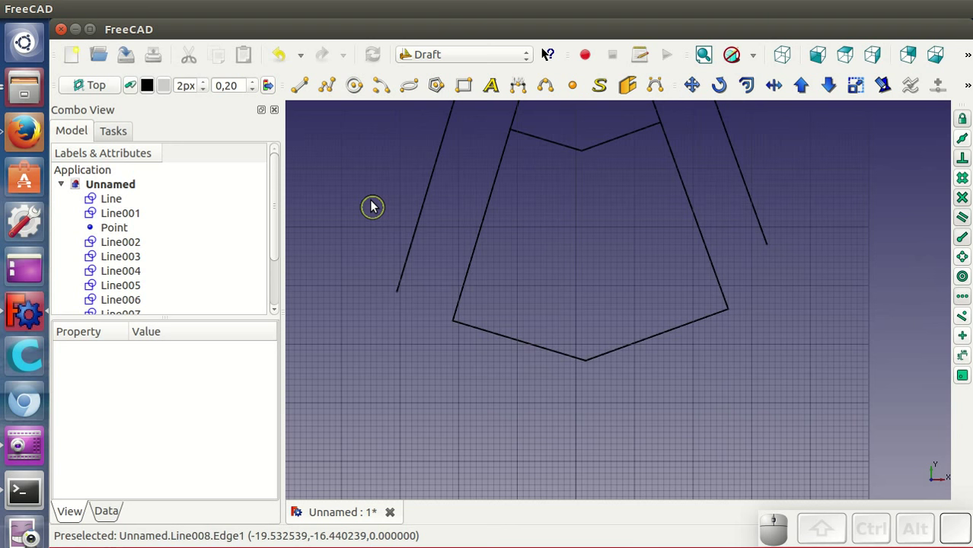
- Draw a short slanted left leg line and set its Length property to 12 mm in the Data tab
click(303, 89)
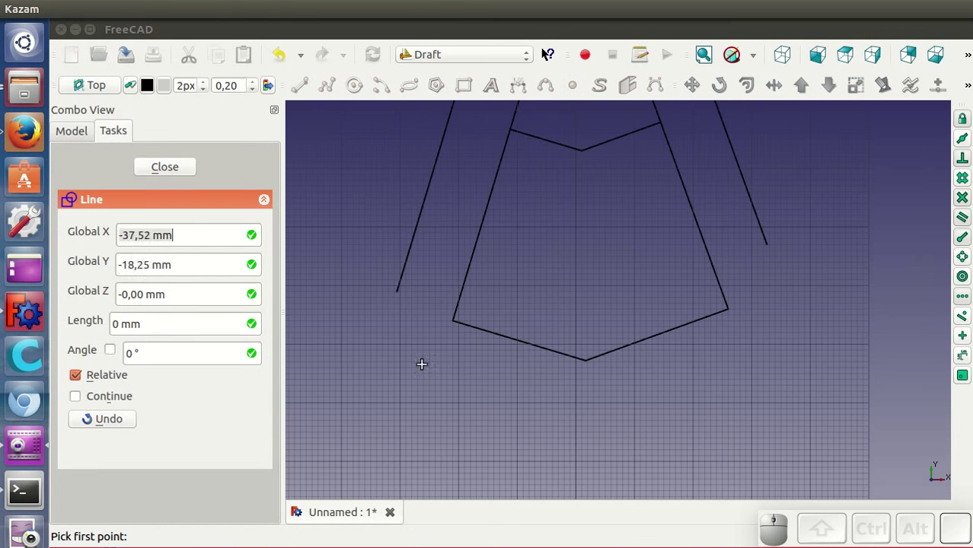
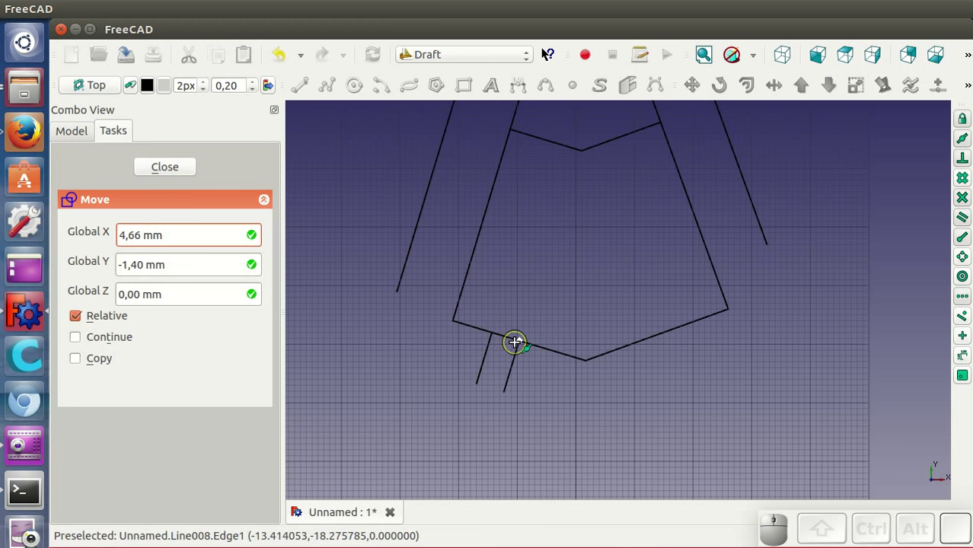
click(517, 346)
click(537, 400)
click(511, 383)
drag(276, 373, 256, 461)
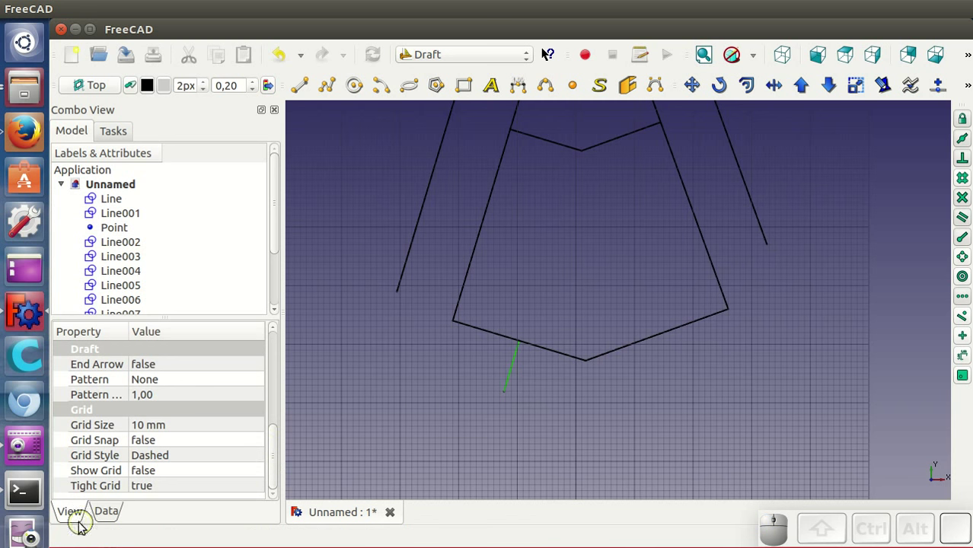
click(104, 511)
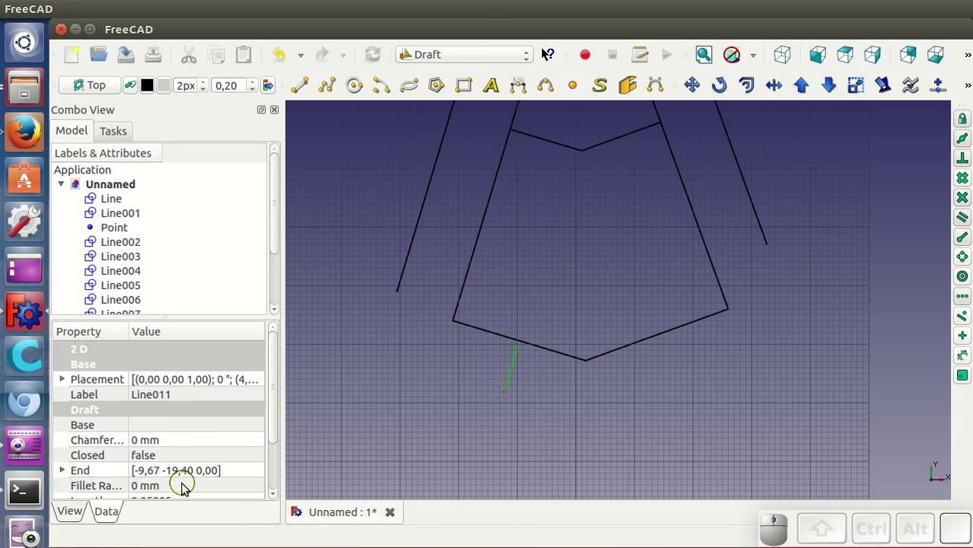
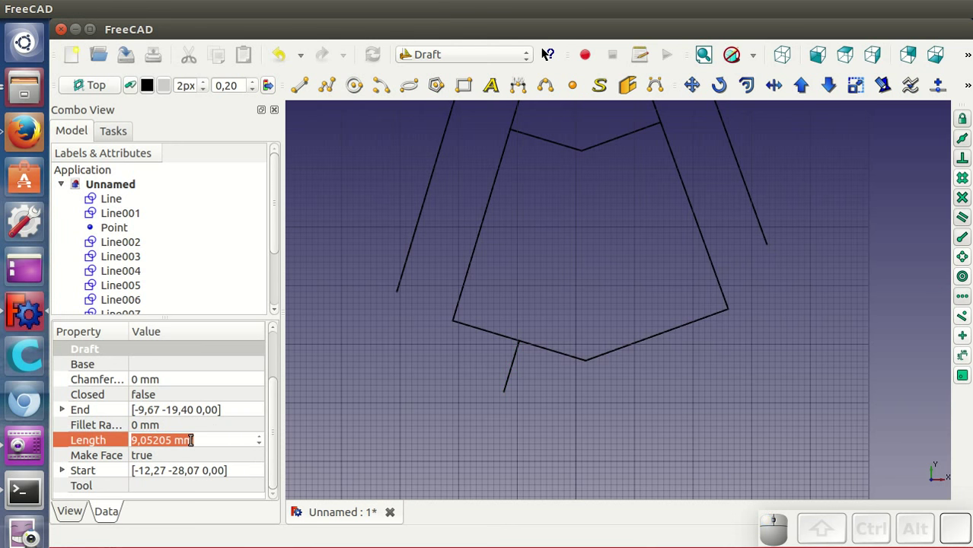
key(1)
key(2)
key(Return)
click(515, 368)
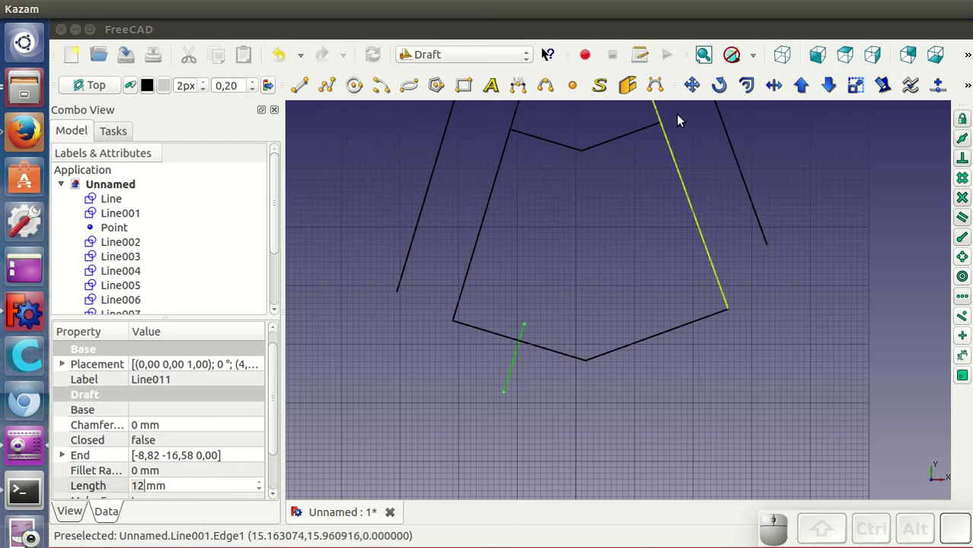
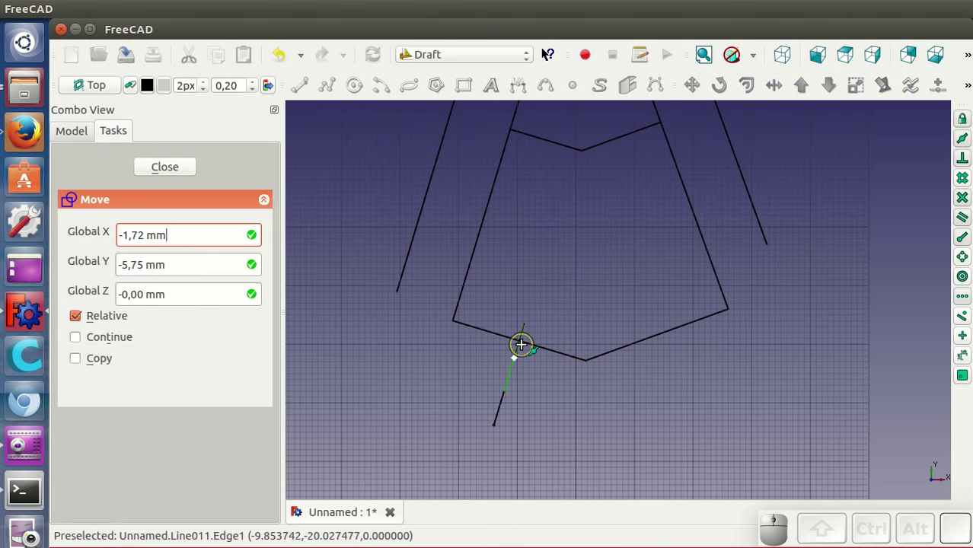
- Move the 12 mm leg by its top end so it hangs from the left half of the bottom edge
click(526, 348)
click(528, 369)
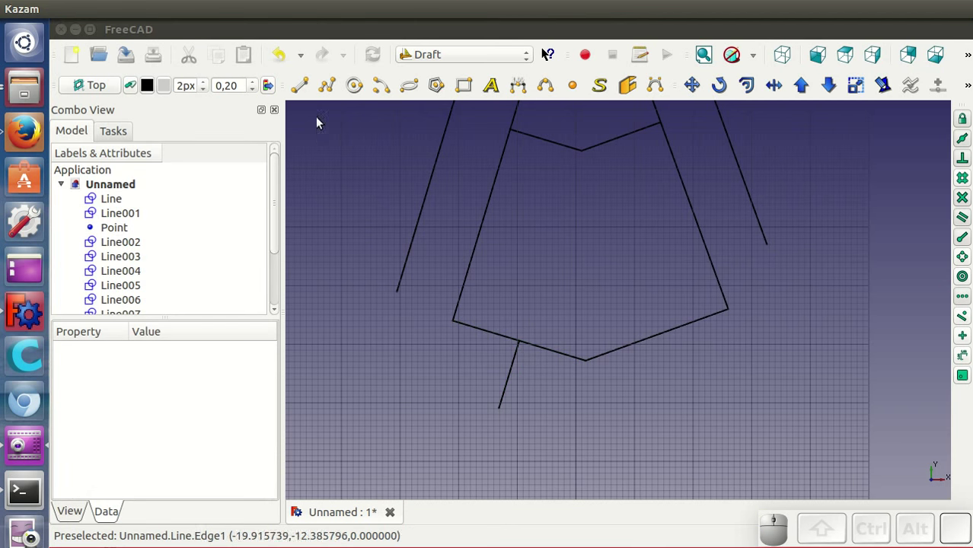
- Draw the roughly 23 mm foot line Line012 beneath the left leg and start moving it onto the leg's lower end
click(302, 90)
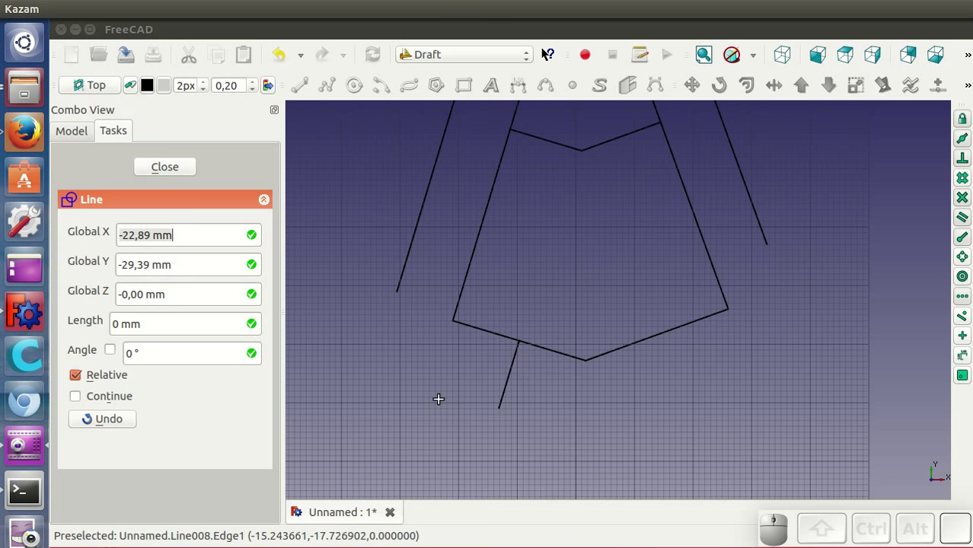
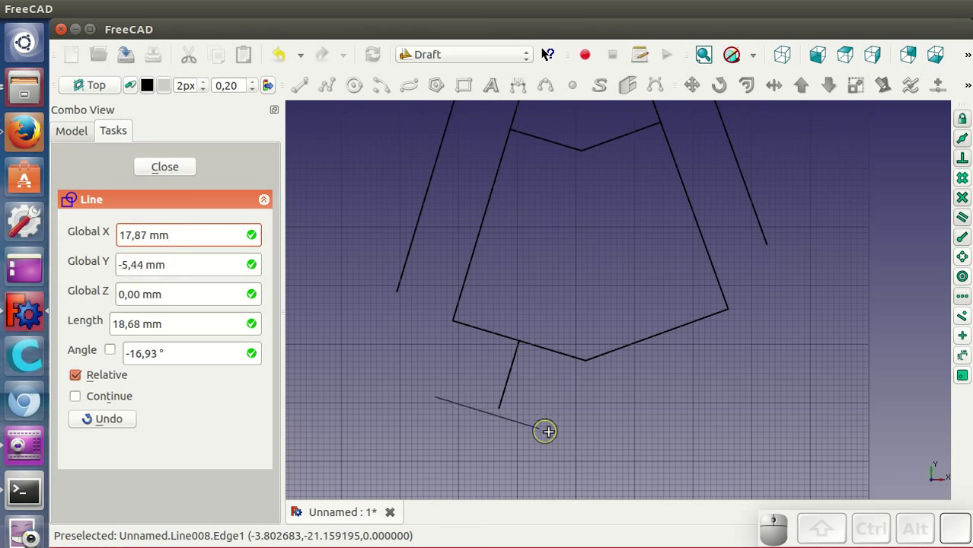
click(568, 442)
click(529, 428)
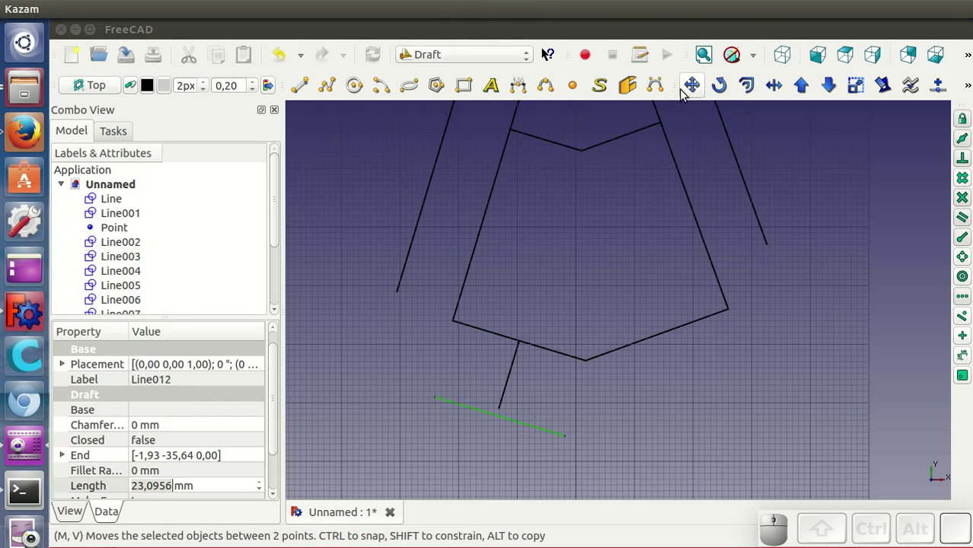
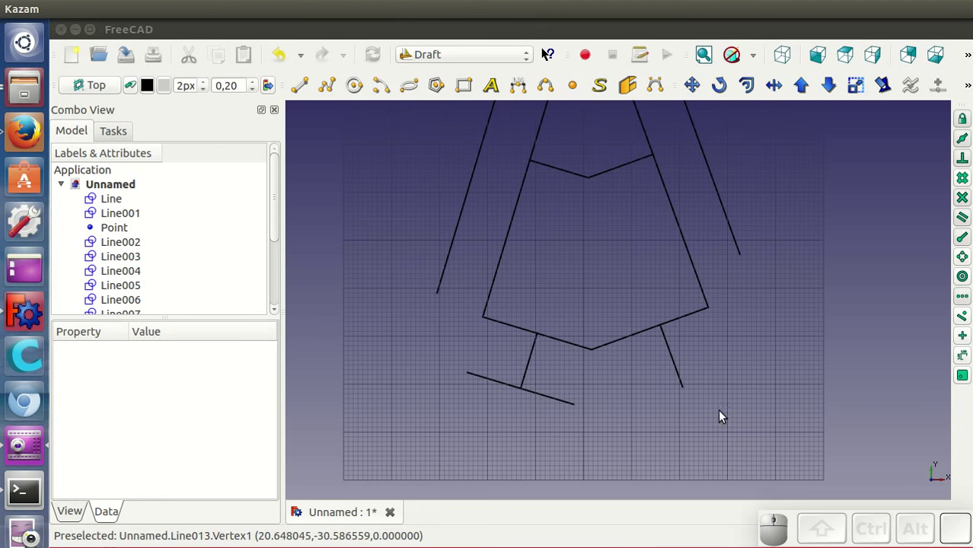
- Set Line013's Length to 10 mm, draw a 22.8 mm foot line below it and start moving it into place
click(680, 373)
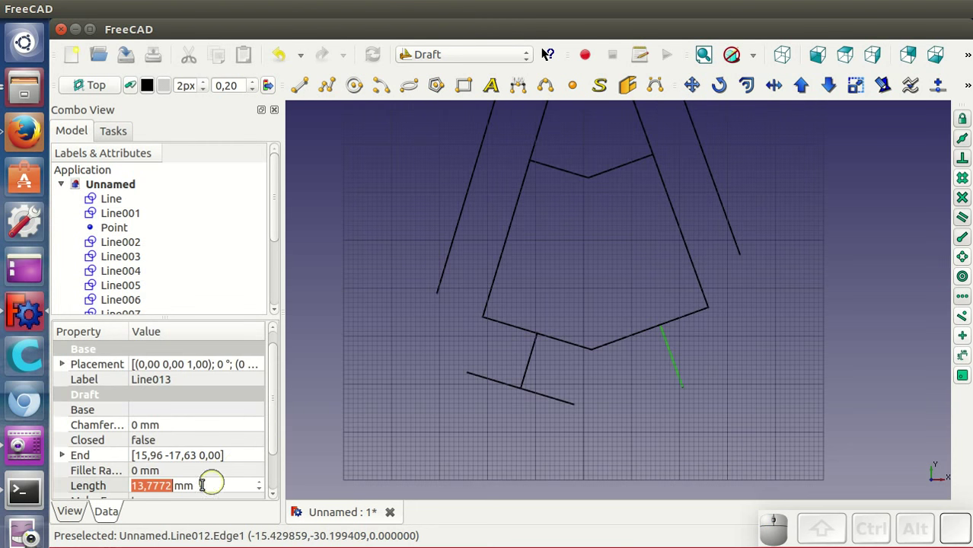
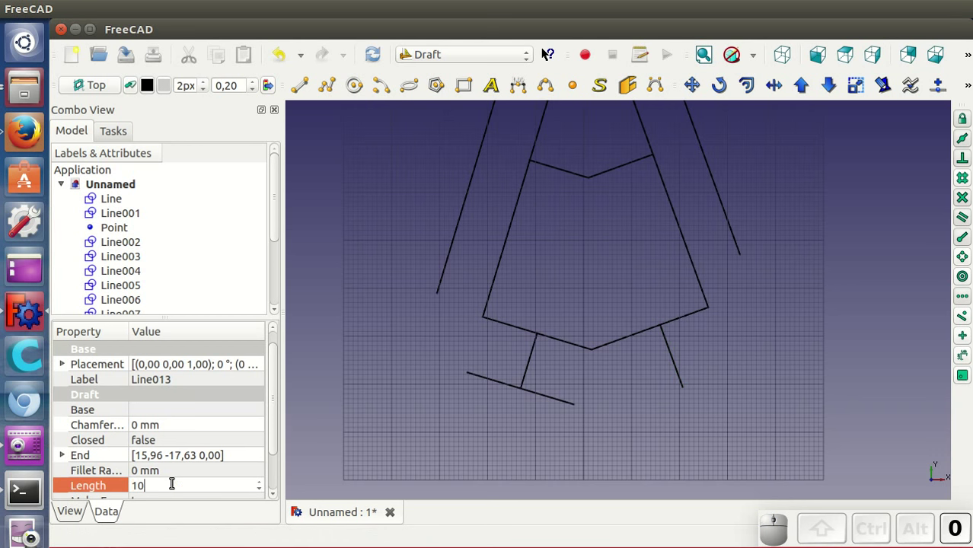
key(Return)
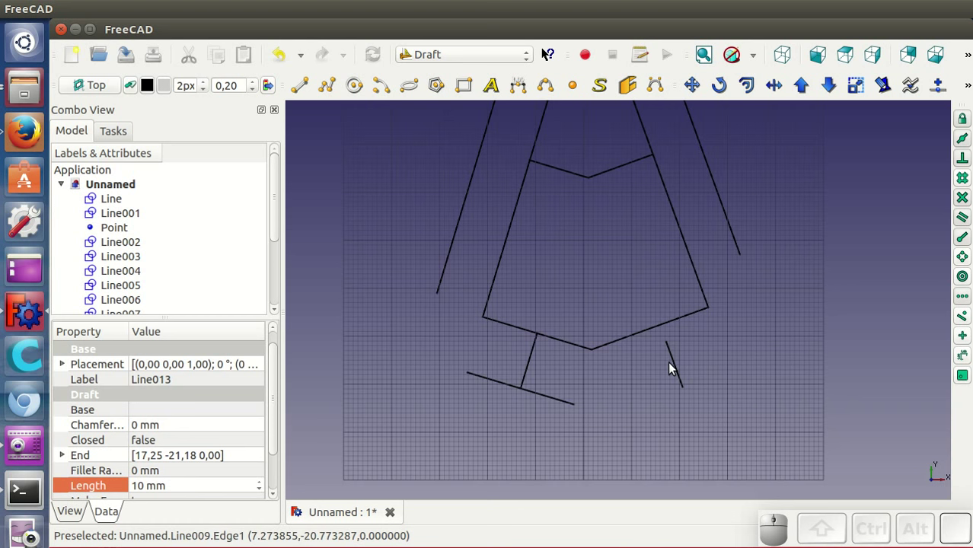
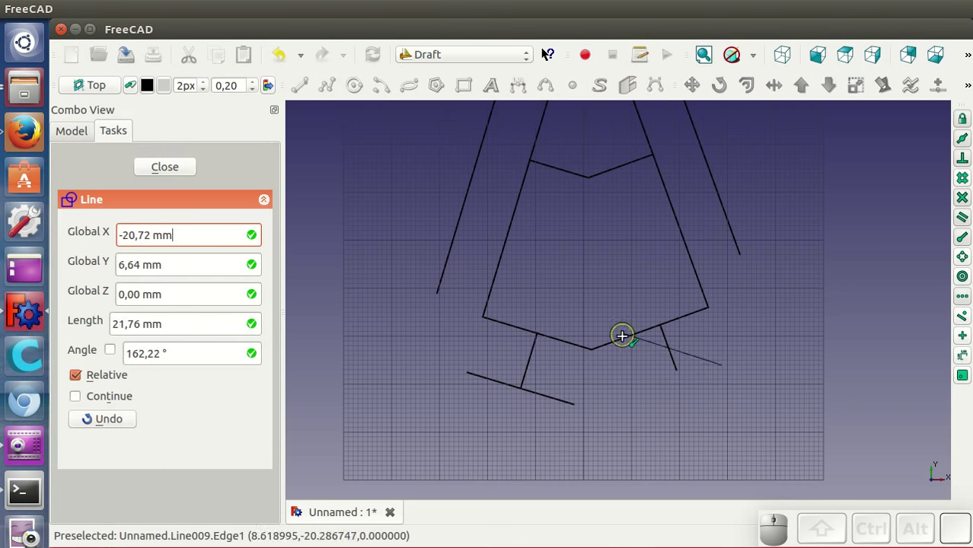
click(621, 403)
click(662, 389)
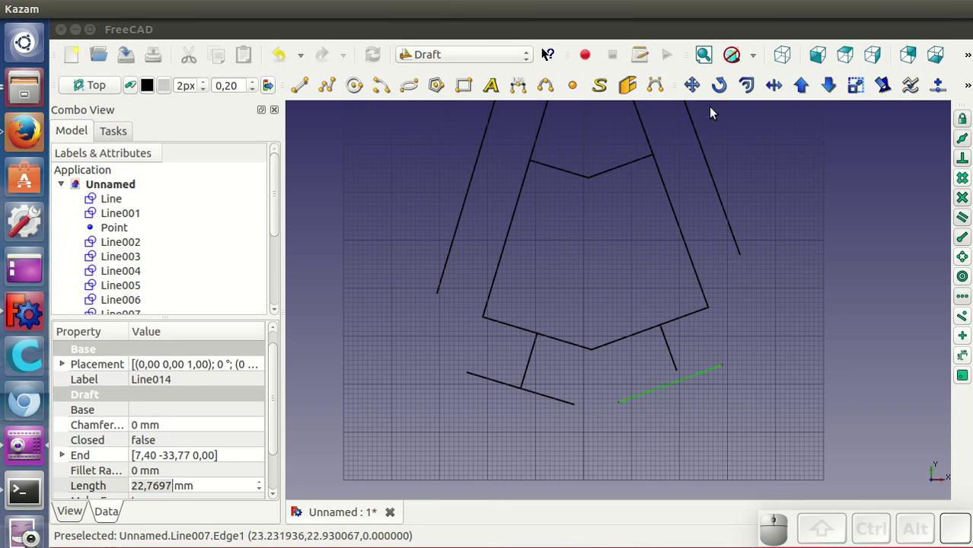
click(699, 90)
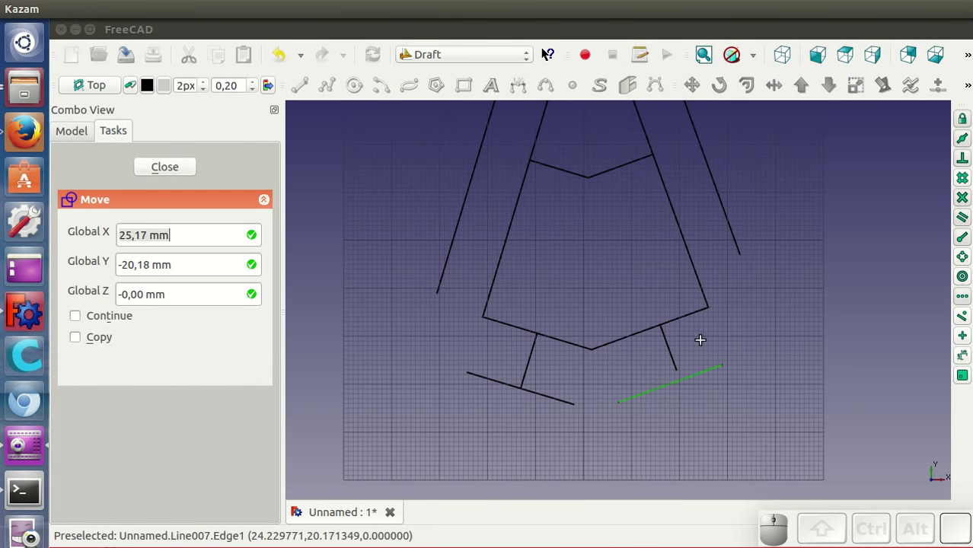
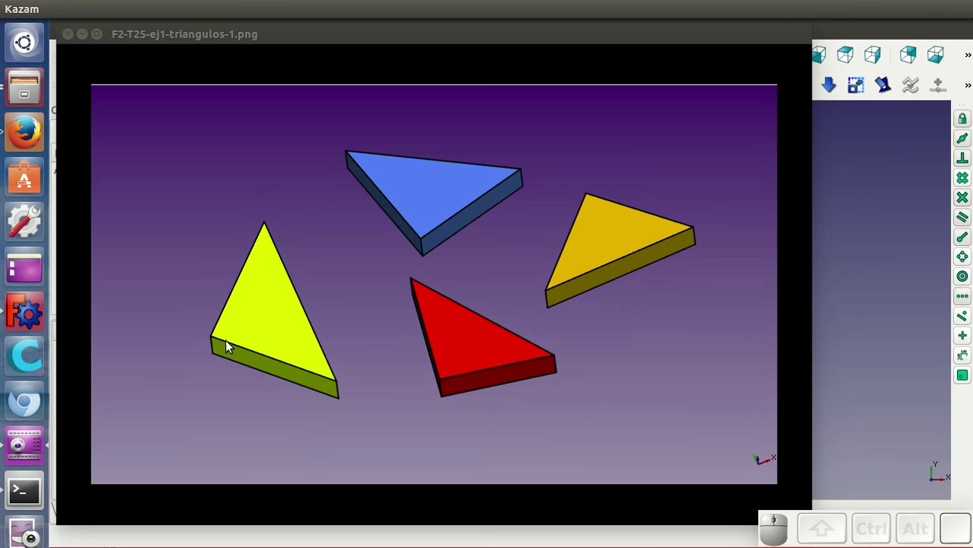
- Advance through the triangles exercise images from triangulos-1 to triangulos-4
key(Right)
click(416, 31)
key(Right)
click(416, 31)
key(Right)
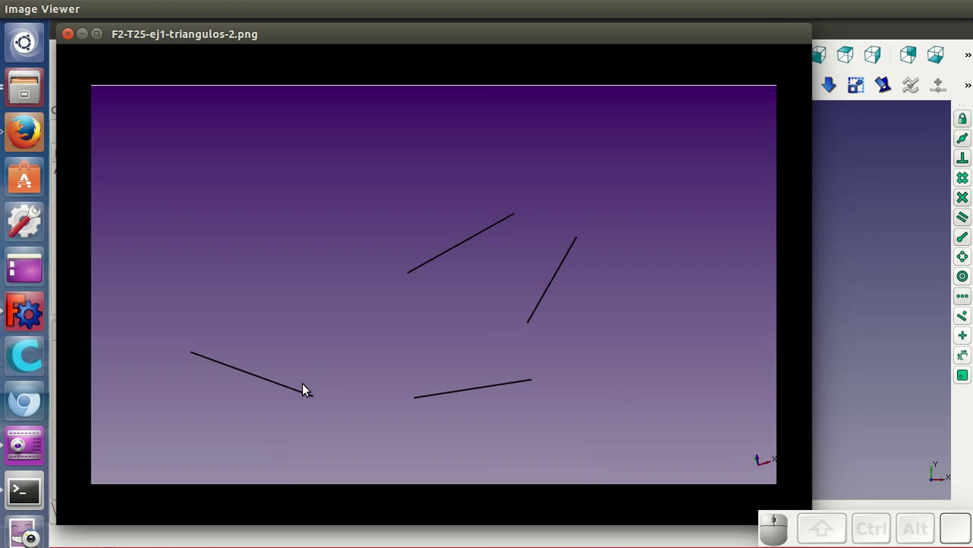
key(Right)
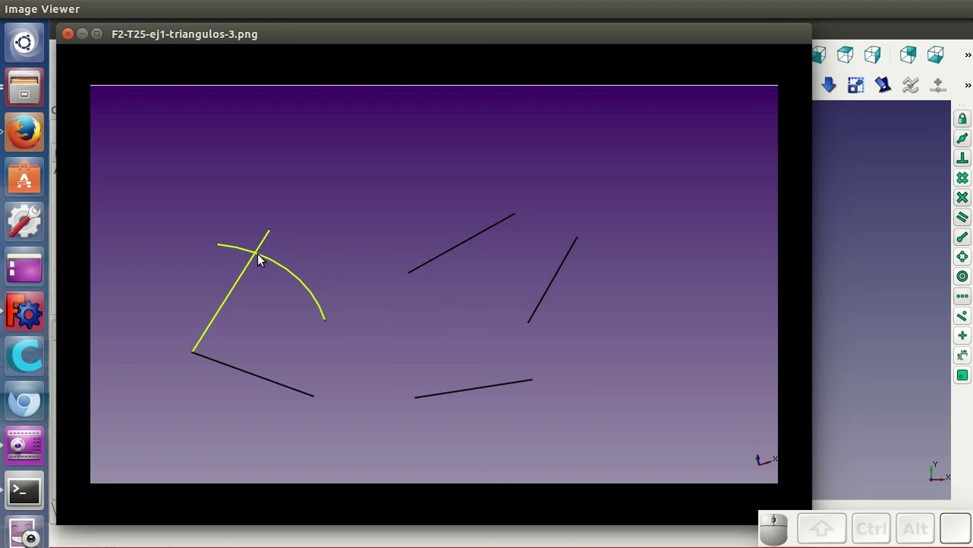
key(Right)
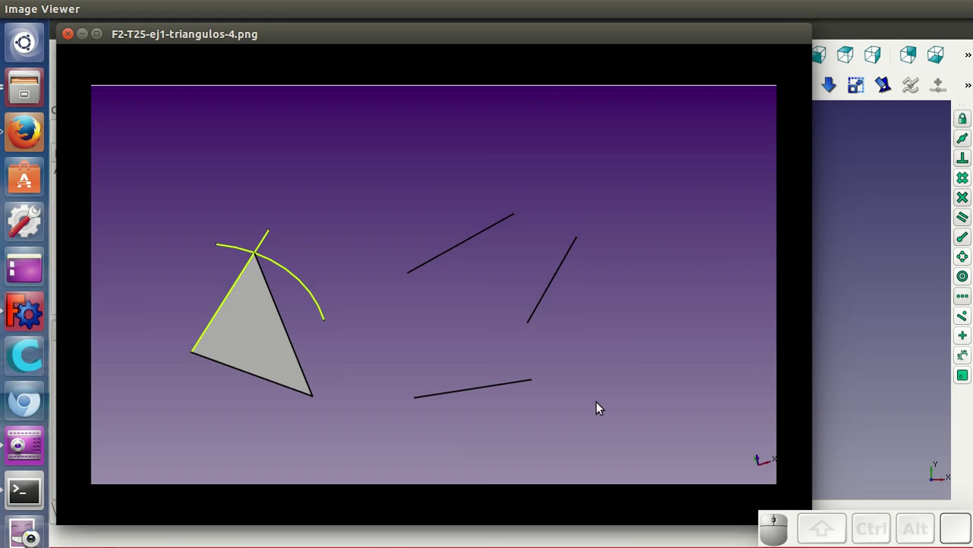
- Advance to the first orthocentres image, ortocentros-1
key(Right)
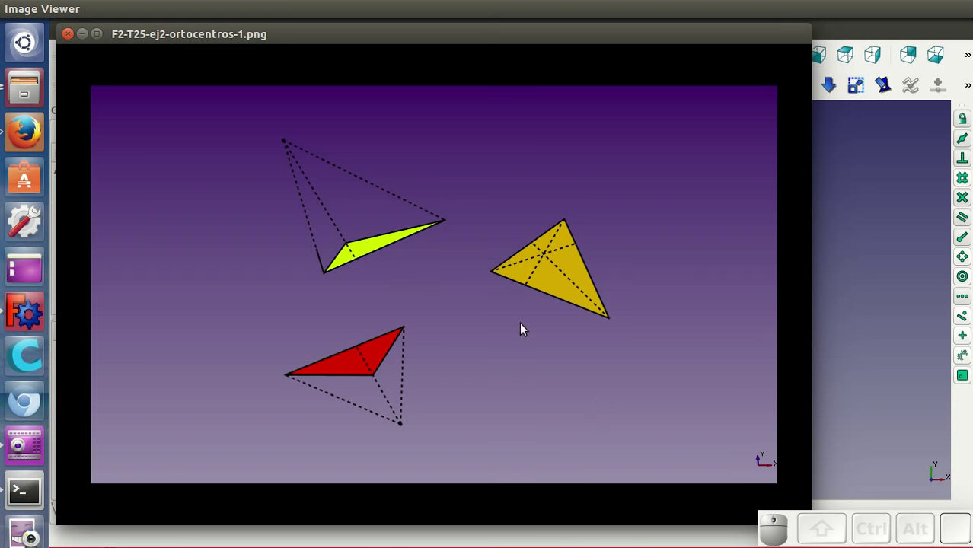
- Flip between ortocentros-1 and ortocentros-2 to compare them, ending on ortocentros-2
key(Right)
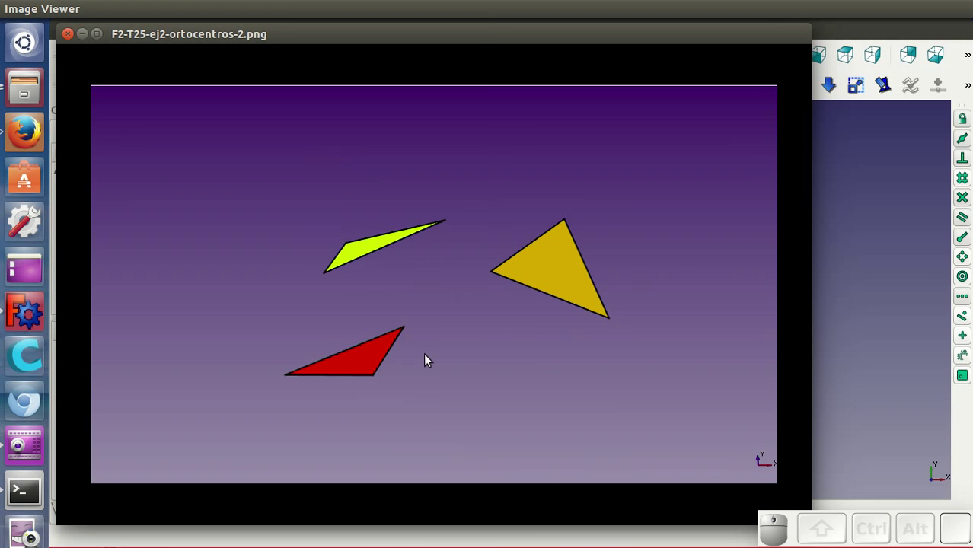
key(Left)
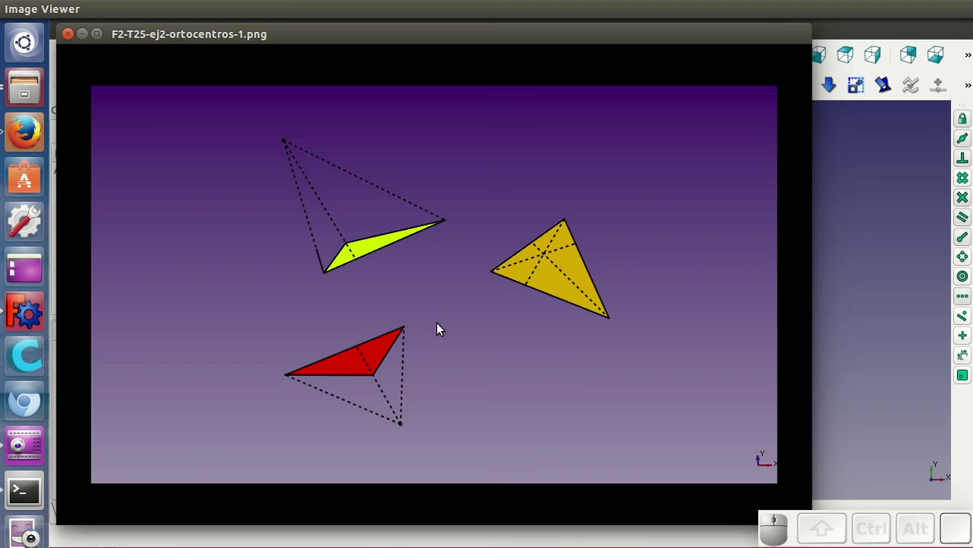
key(Right)
key(Right)
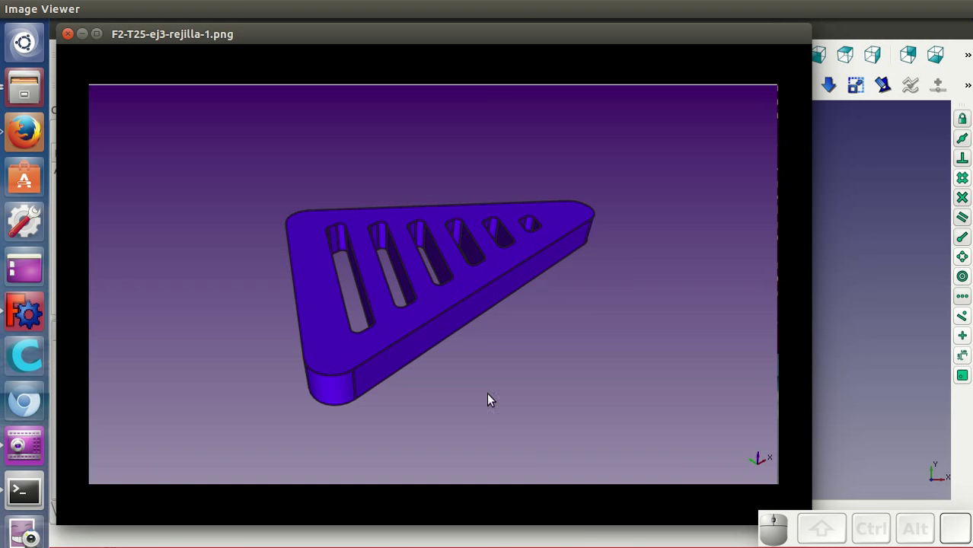
key(Right)
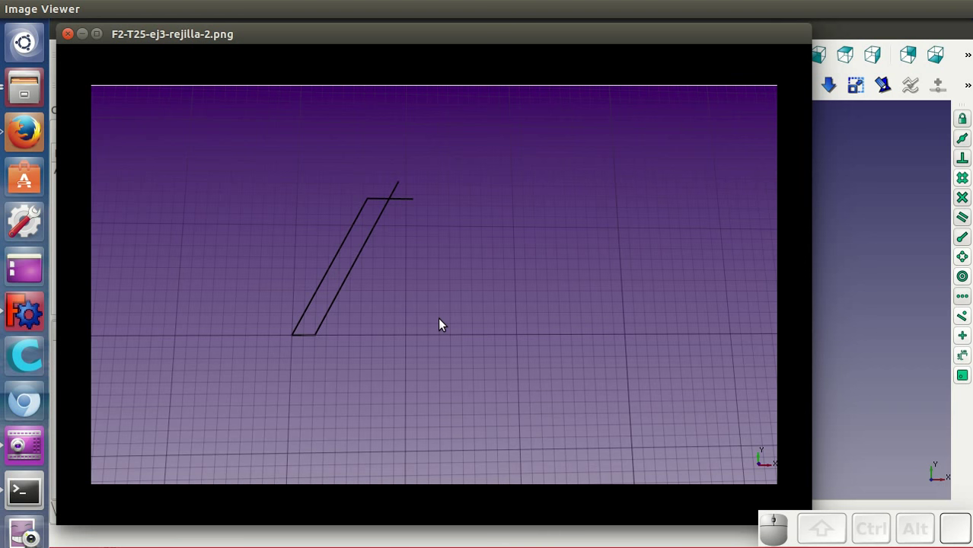
key(Right)
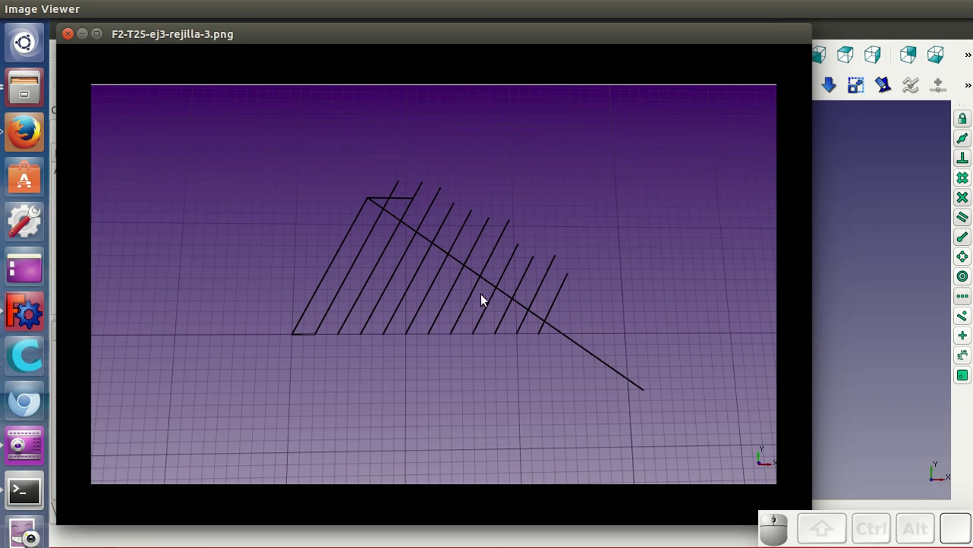
key(Right)
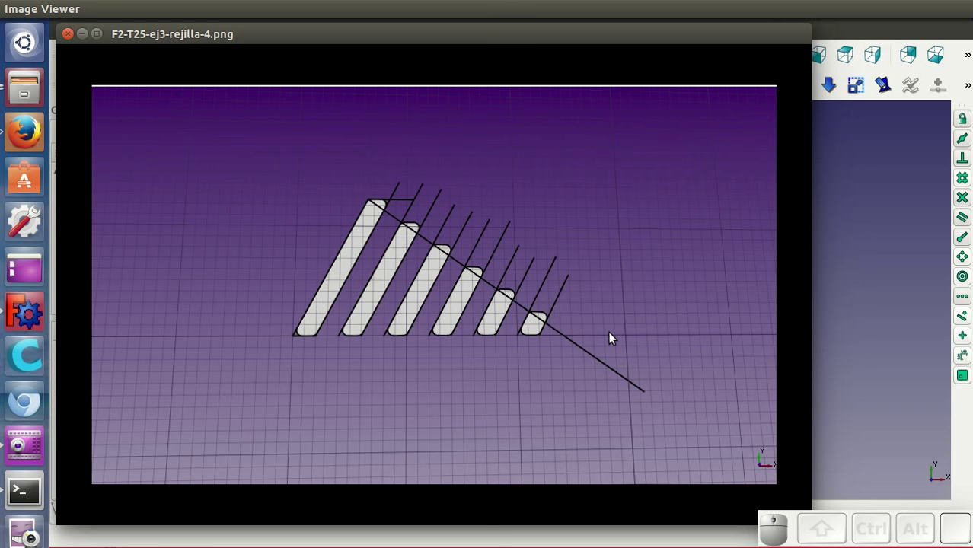
key(Right)
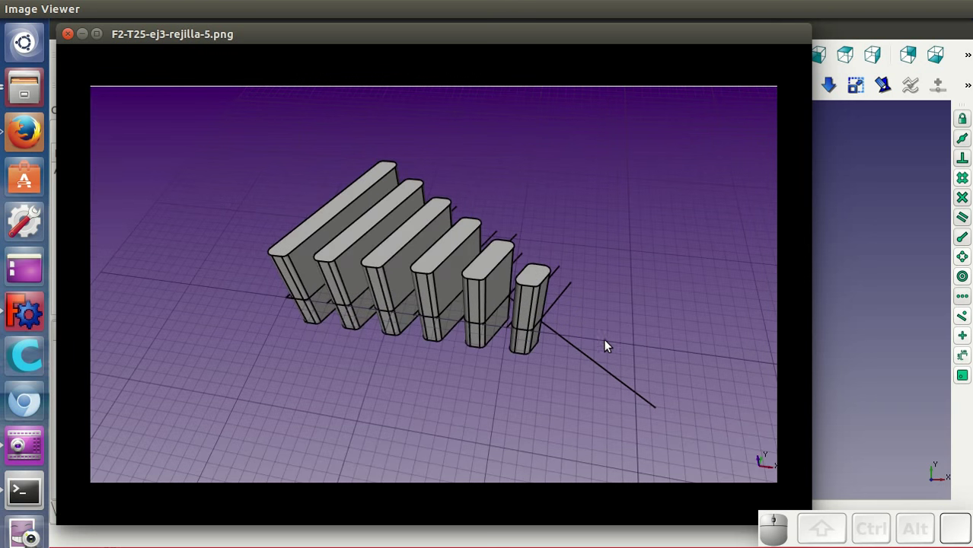
key(Right)
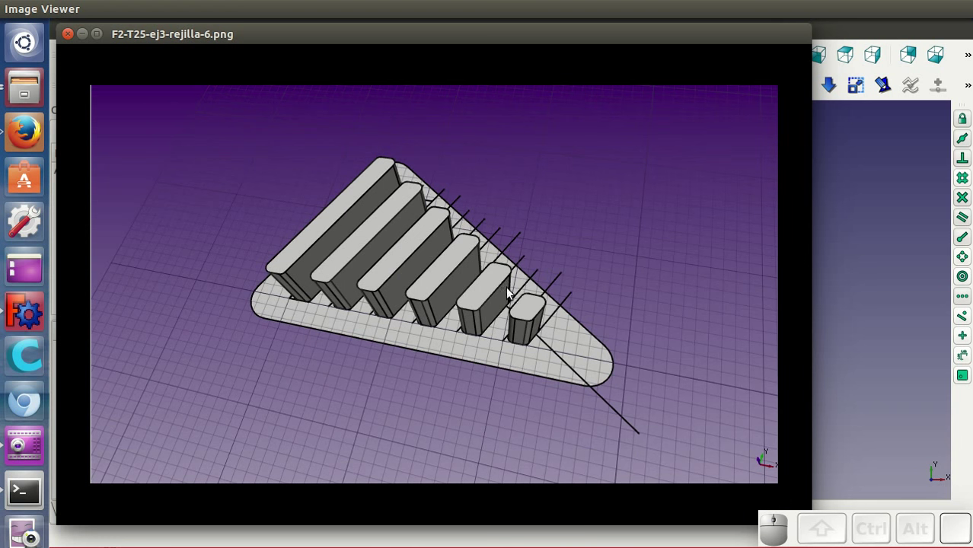
key(Right)
key(Left)
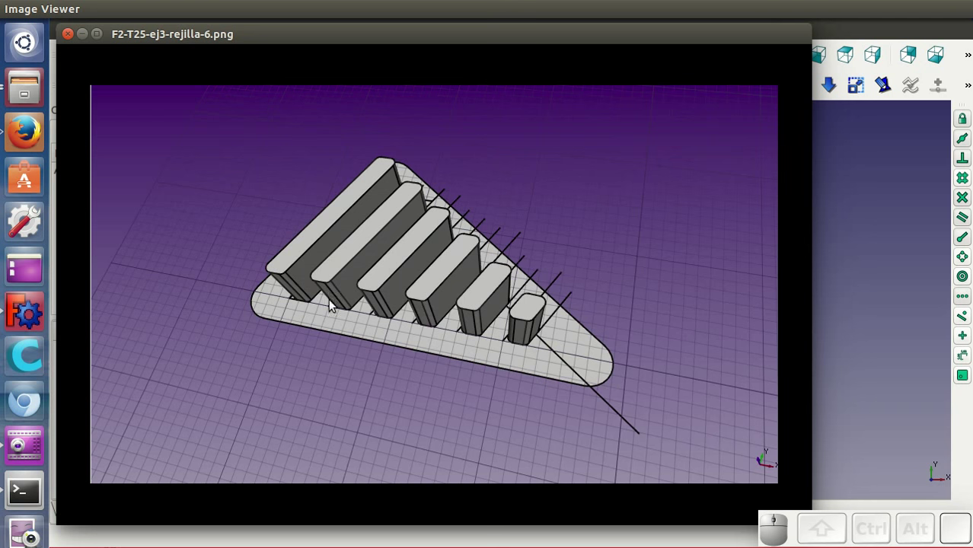
key(Left)
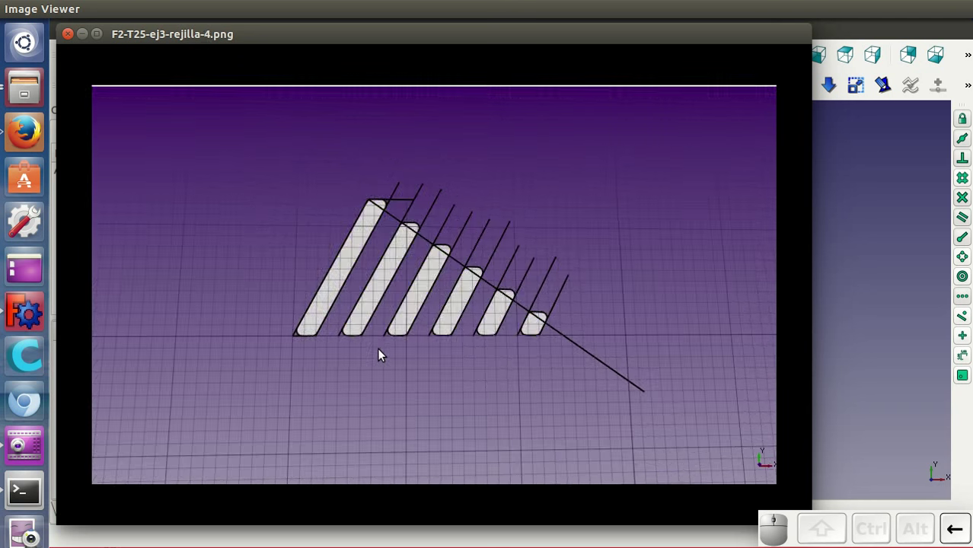